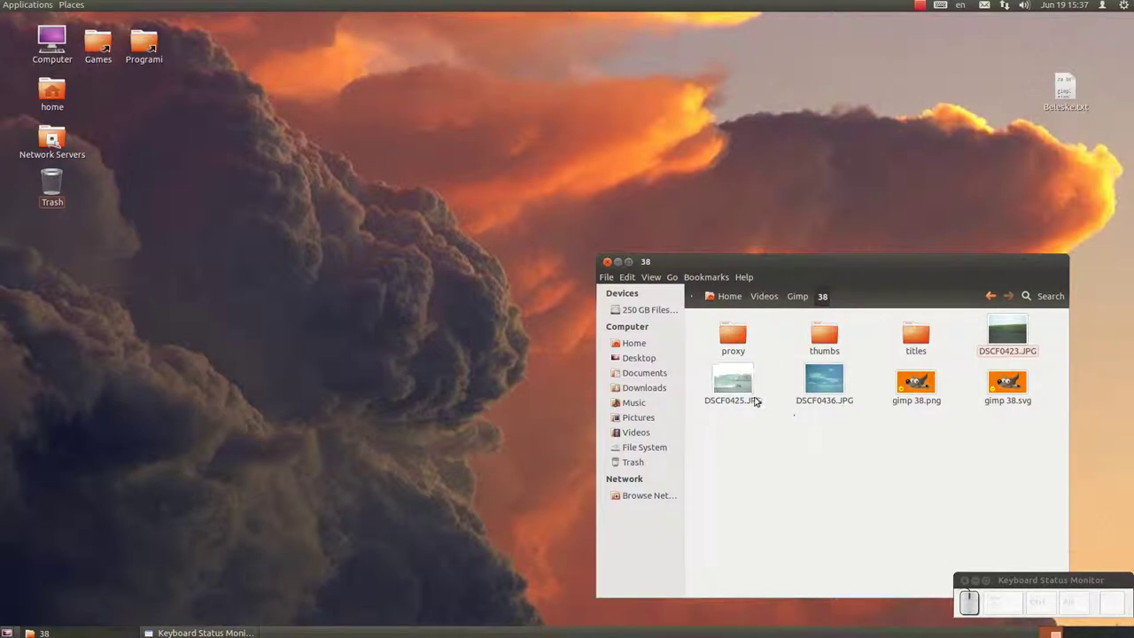
Step: Preview the tractor, blue-sky and tree-field photos, then load DSCF0425.JPG into GIMP
{"action": "left_click_drag", "start_coordinate": [746, 390], "coordinate": [746, 389]}
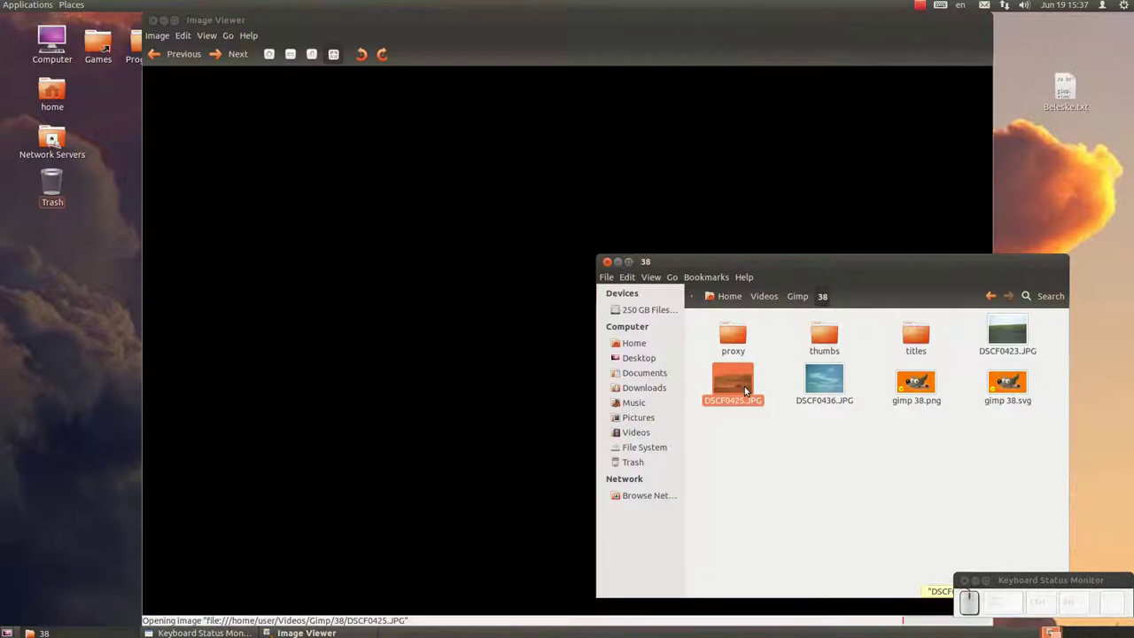
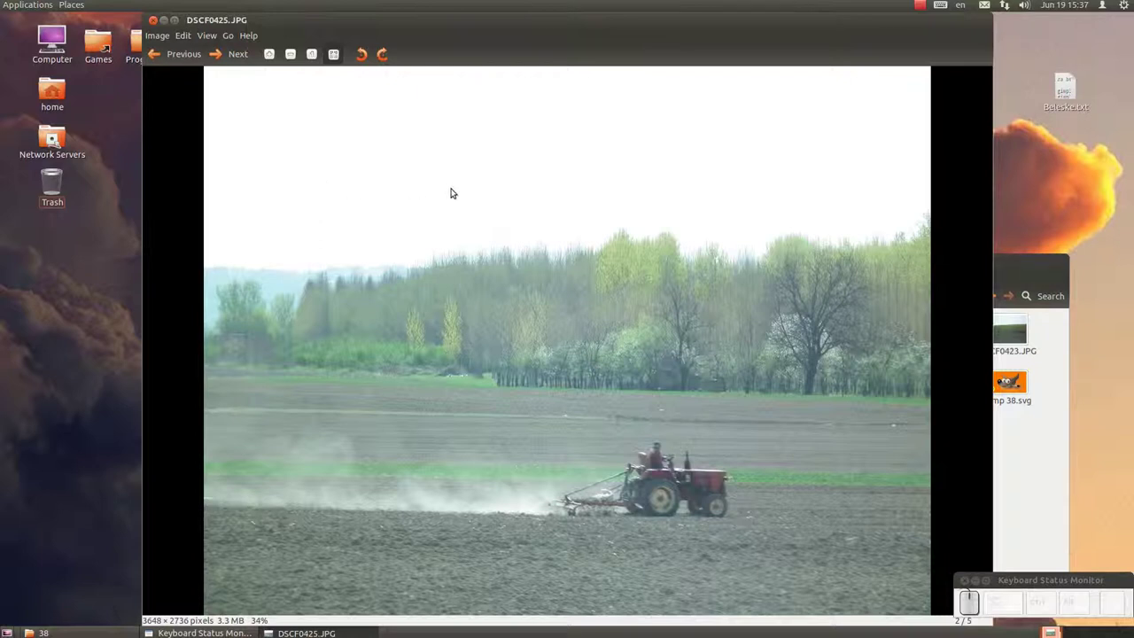
{"action": "left_click_drag", "start_coordinate": [234, 63], "coordinate": [257, 110]}
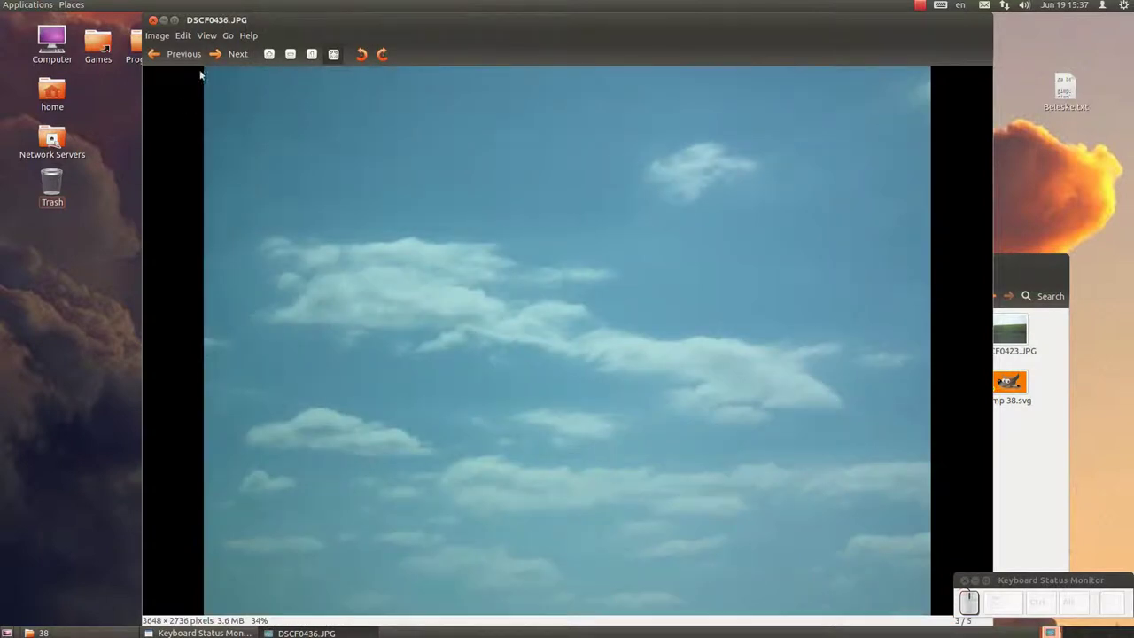
{"action": "left_click", "coordinate": [168, 52]}
{"action": "left_click", "coordinate": [168, 52]}
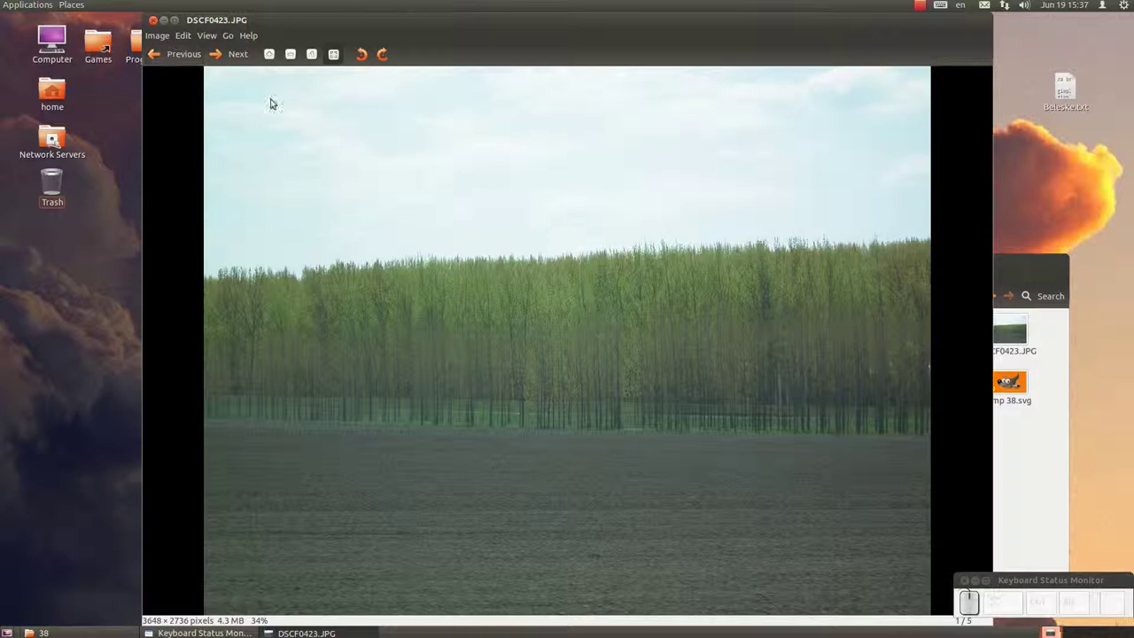
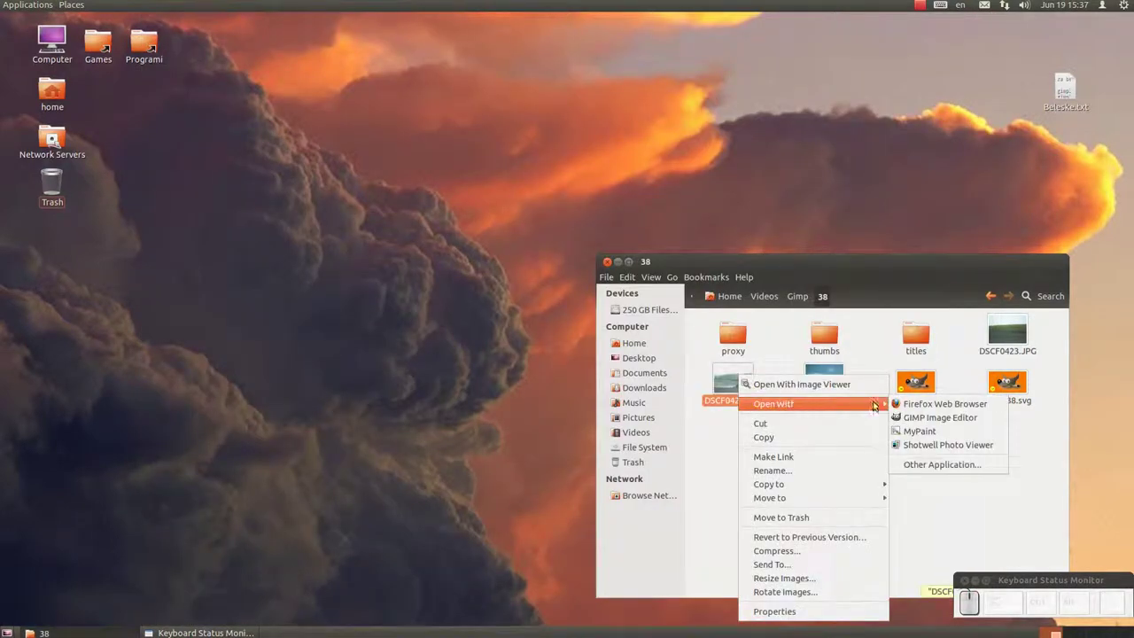
{"action": "left_click", "coordinate": [962, 410]}
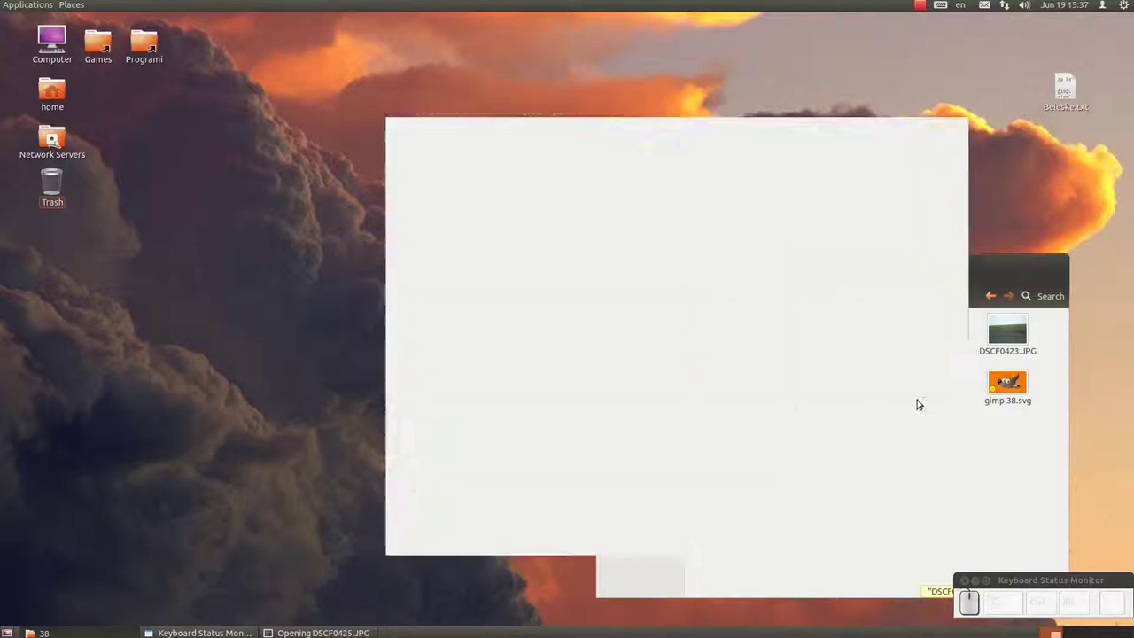
Step: Start adding DSCF0423.JPG to the image as a new layer via Open as Layers
{"action": "left_click", "coordinate": [398, 127]}
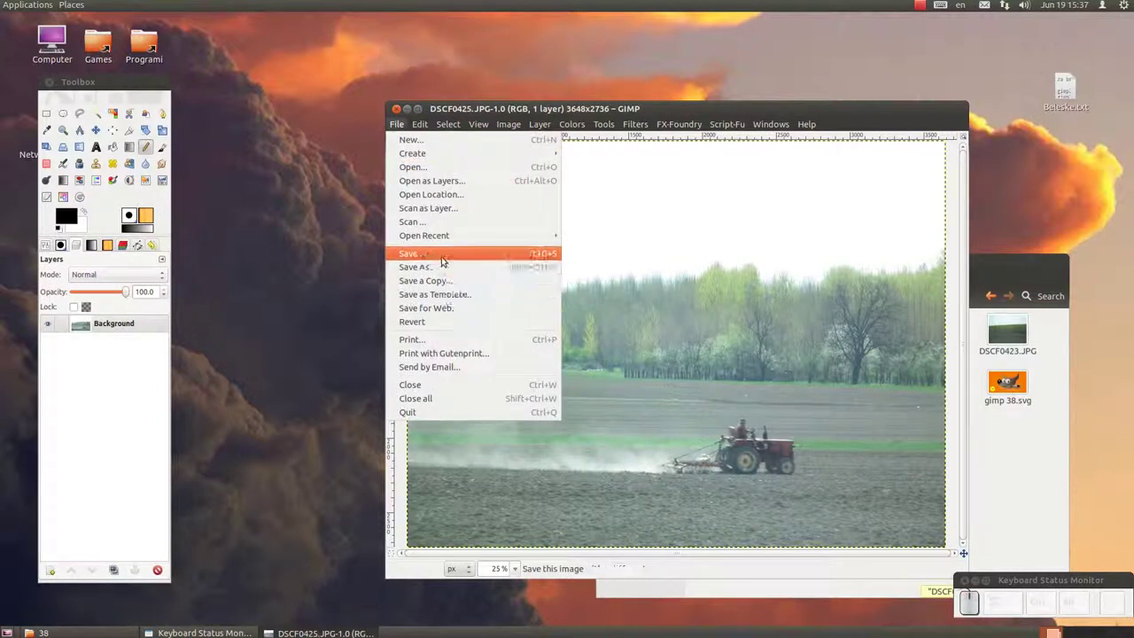
{"action": "left_click", "coordinate": [448, 179]}
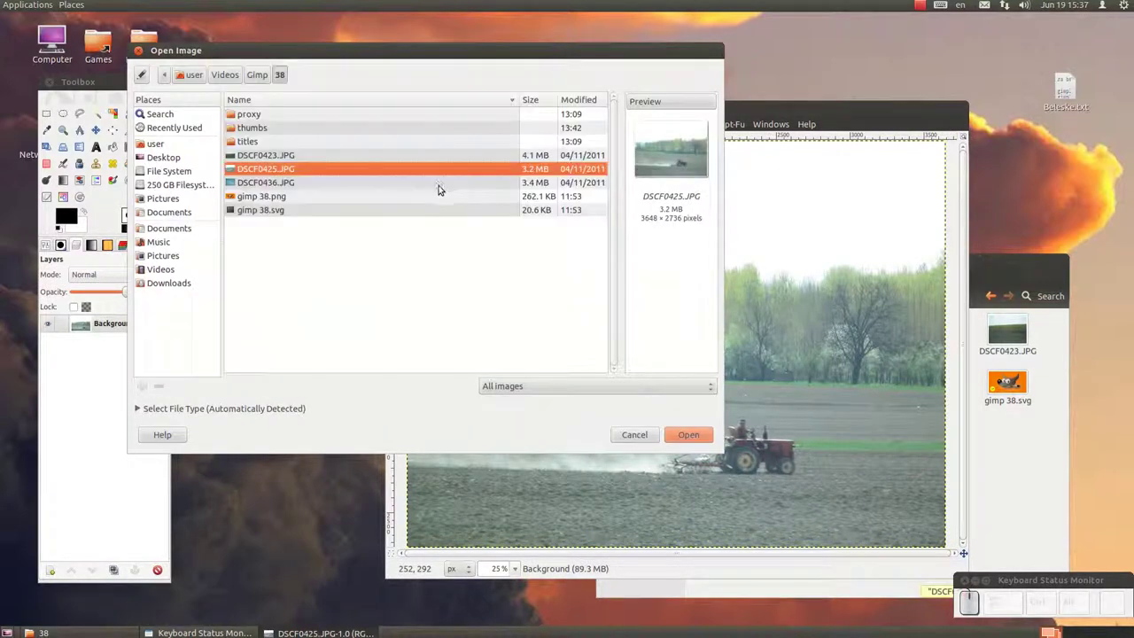
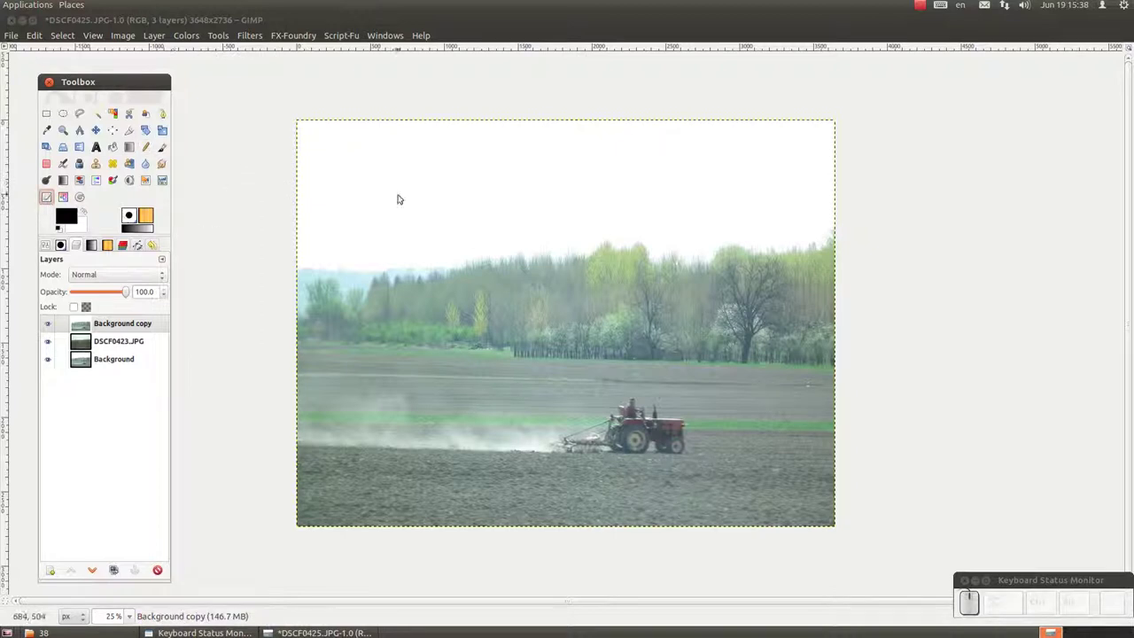
Step: Bring up Curves on the background copy with a logarithmic histogram, leaving the curve straight
{"action": "left_click", "coordinate": [51, 201]}
{"action": "left_click", "coordinate": [394, 209]}
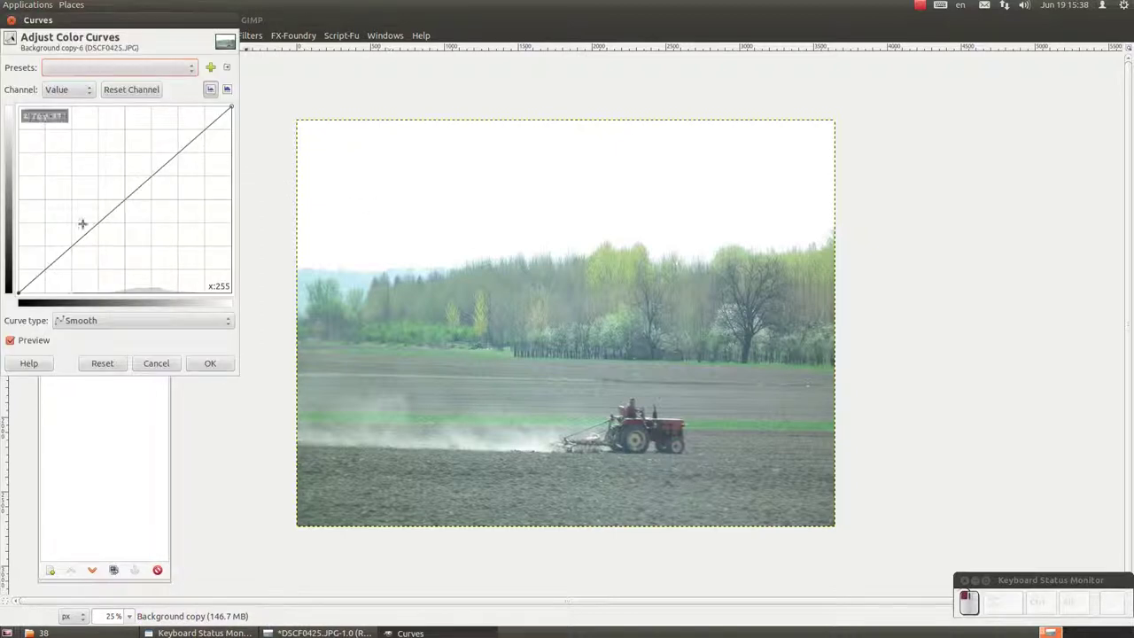
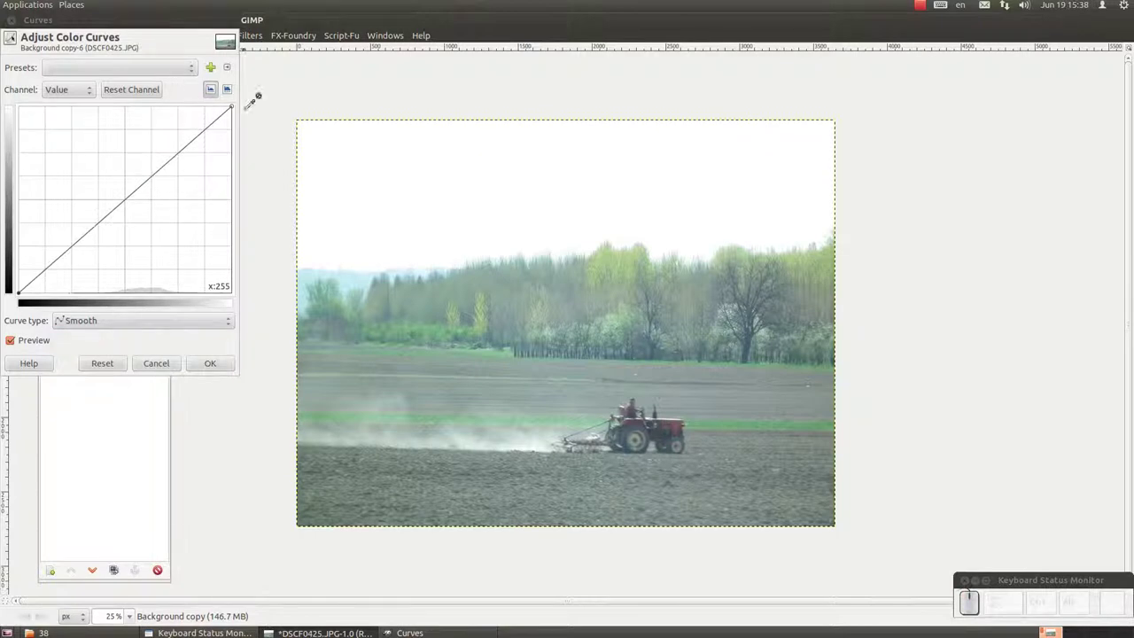
{"action": "left_click", "coordinate": [231, 93]}
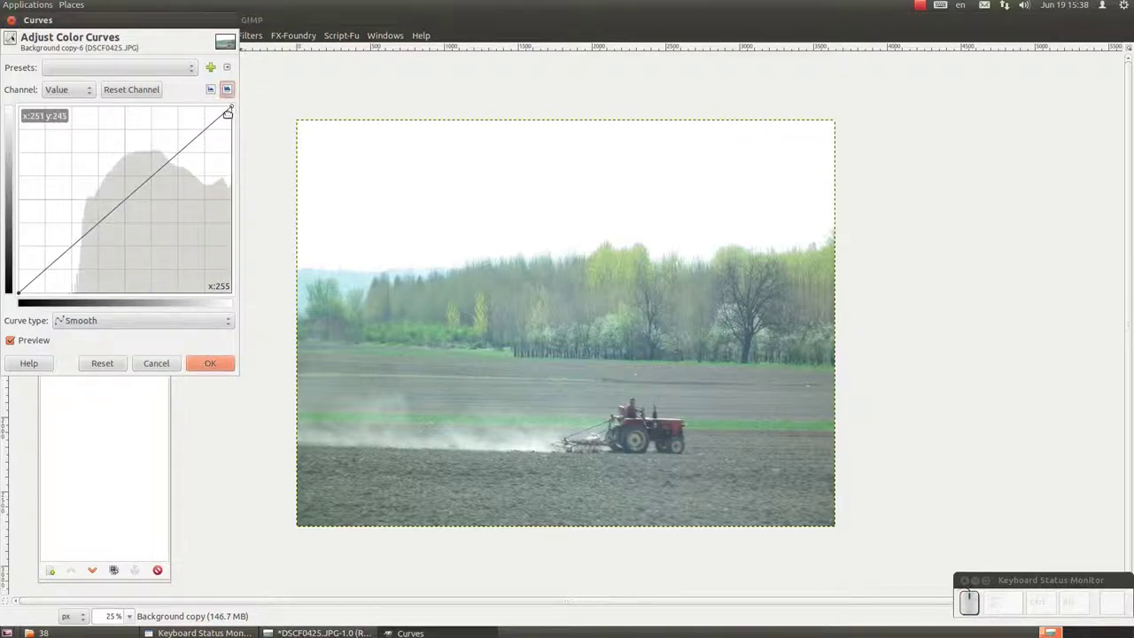
{"action": "left_click", "coordinate": [247, 181]}
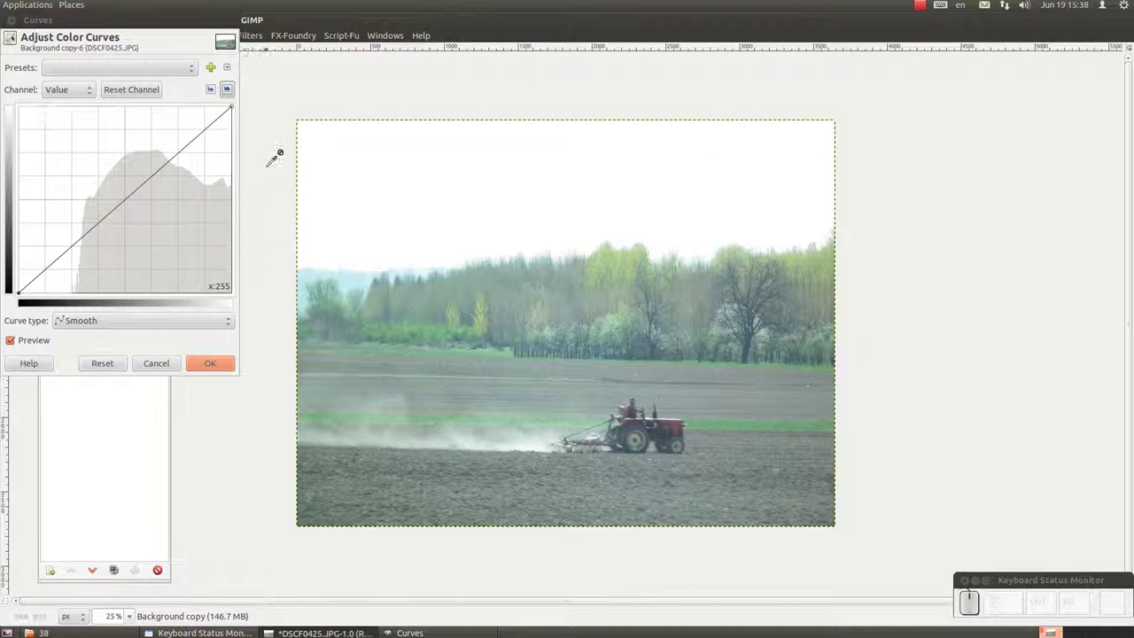
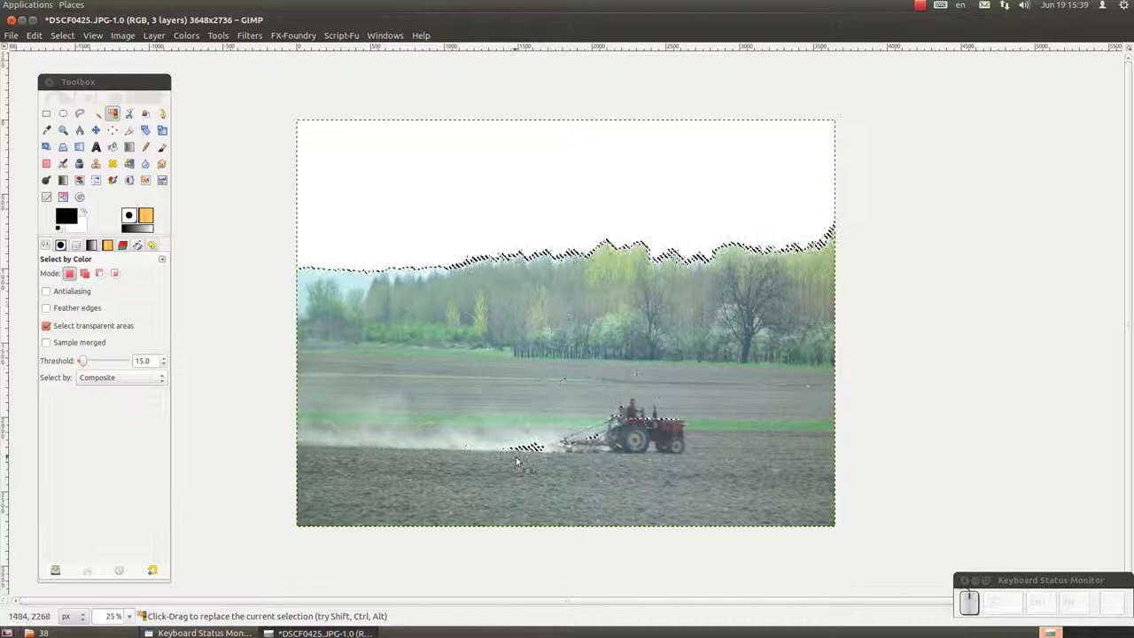
Step: Select the white sky above the treeline by colour and inspect its edge zoomed in
{"action": "scroll", "scroll_direction": "up", "scroll_amount": 3}
{"action": "scroll", "scroll_direction": "down", "scroll_amount": 3}
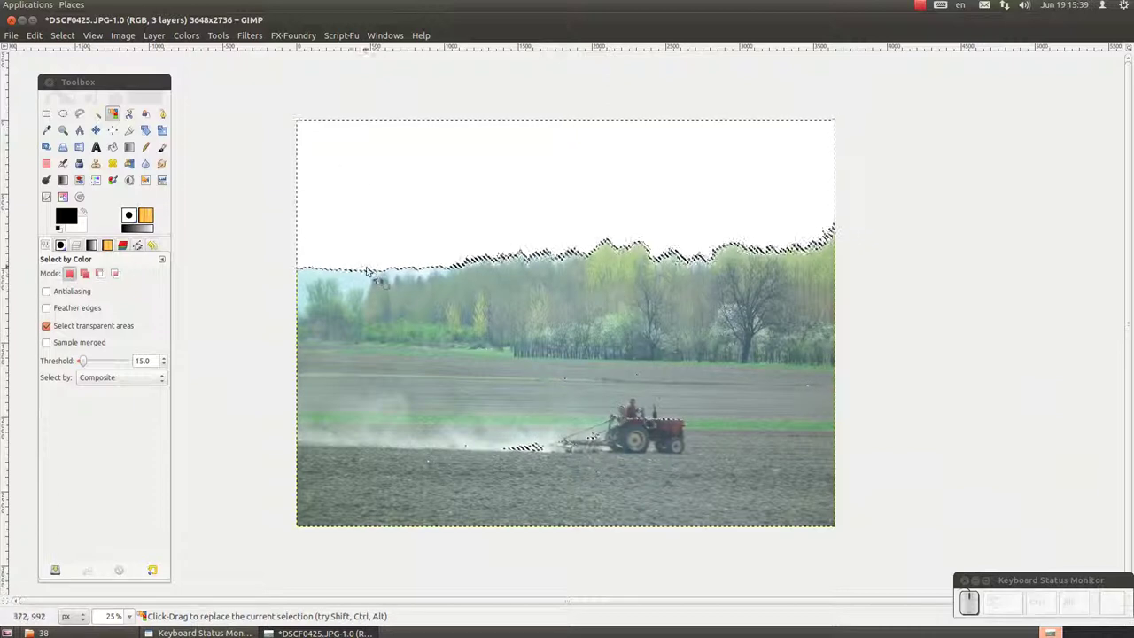
{"action": "scroll", "scroll_direction": "up", "scroll_amount": 3}
{"action": "left_click", "coordinate": [350, 220]}
{"action": "scroll", "scroll_direction": "up", "scroll_amount": 3}
{"action": "scroll", "scroll_direction": "up", "scroll_amount": 3}
{"action": "scroll", "scroll_direction": "up", "scroll_amount": 3}
{"action": "scroll", "scroll_direction": "up", "scroll_amount": 3}
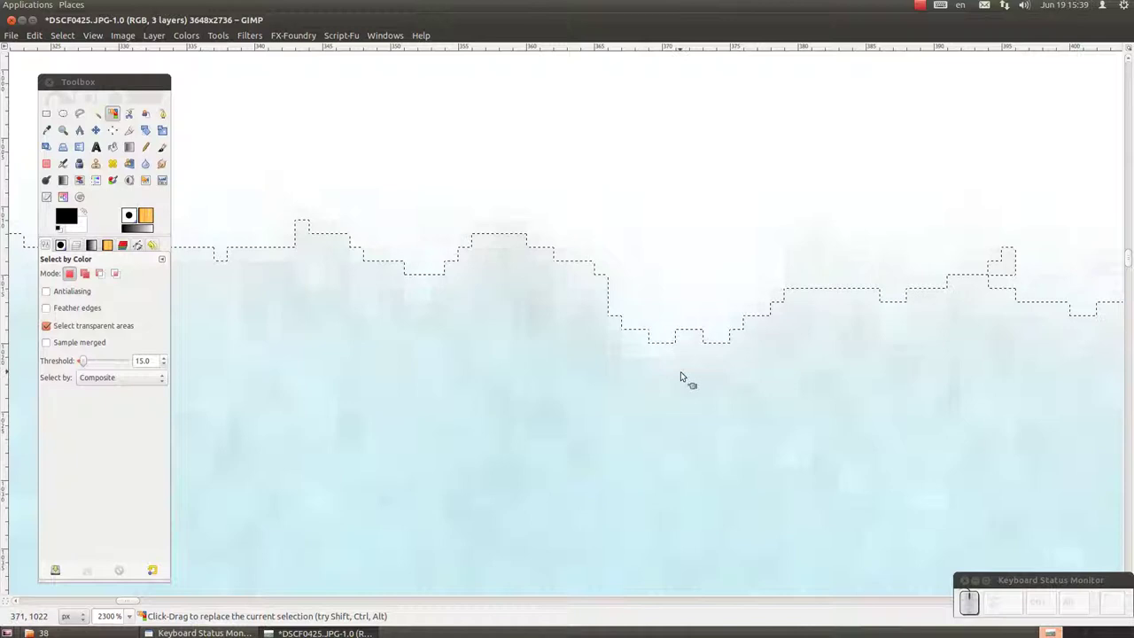
{"action": "scroll", "scroll_direction": "down", "scroll_amount": 3}
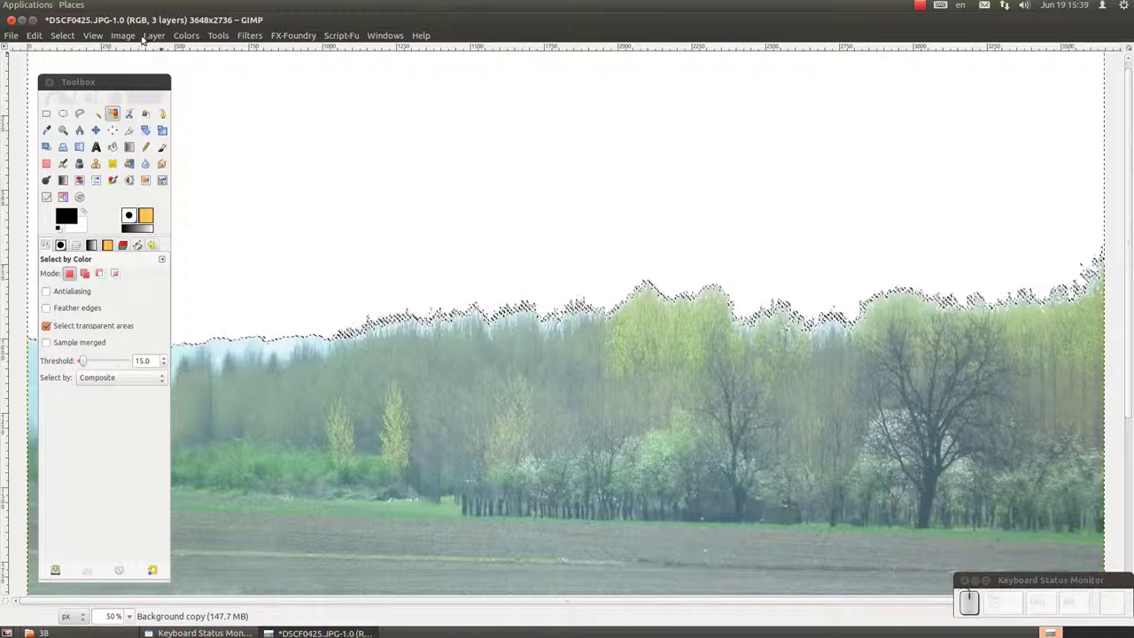
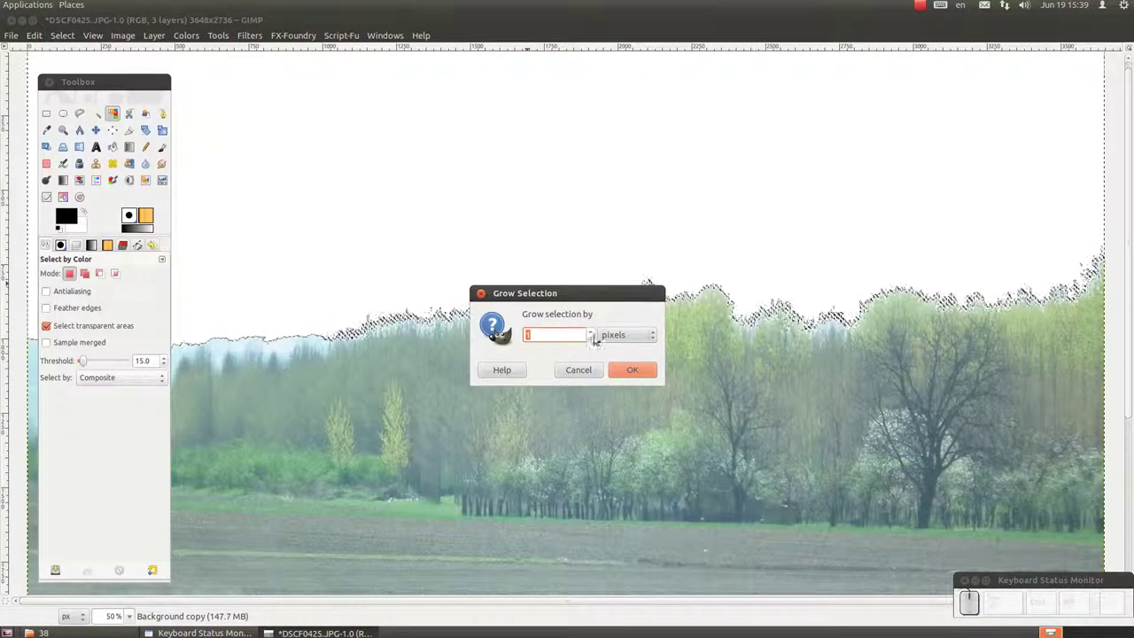
Step: Grow the sky selection by 2 pixels and check the result along the treeline
{"action": "left_click", "coordinate": [596, 326]}
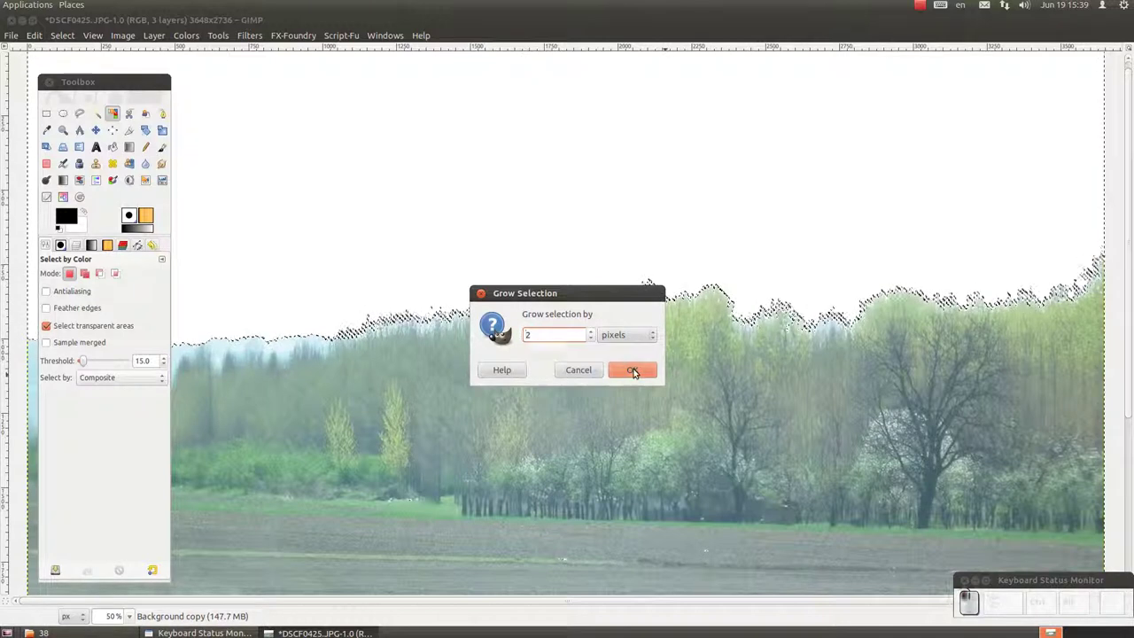
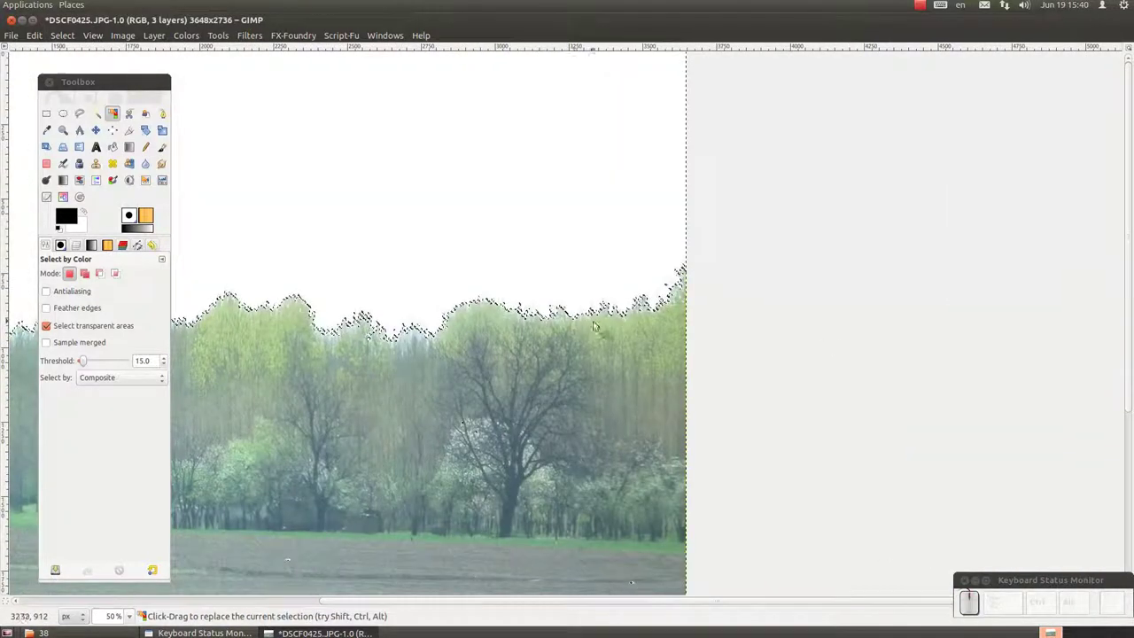
{"action": "scroll", "scroll_direction": "up", "scroll_amount": 3}
{"action": "scroll", "scroll_direction": "up", "scroll_amount": 3}
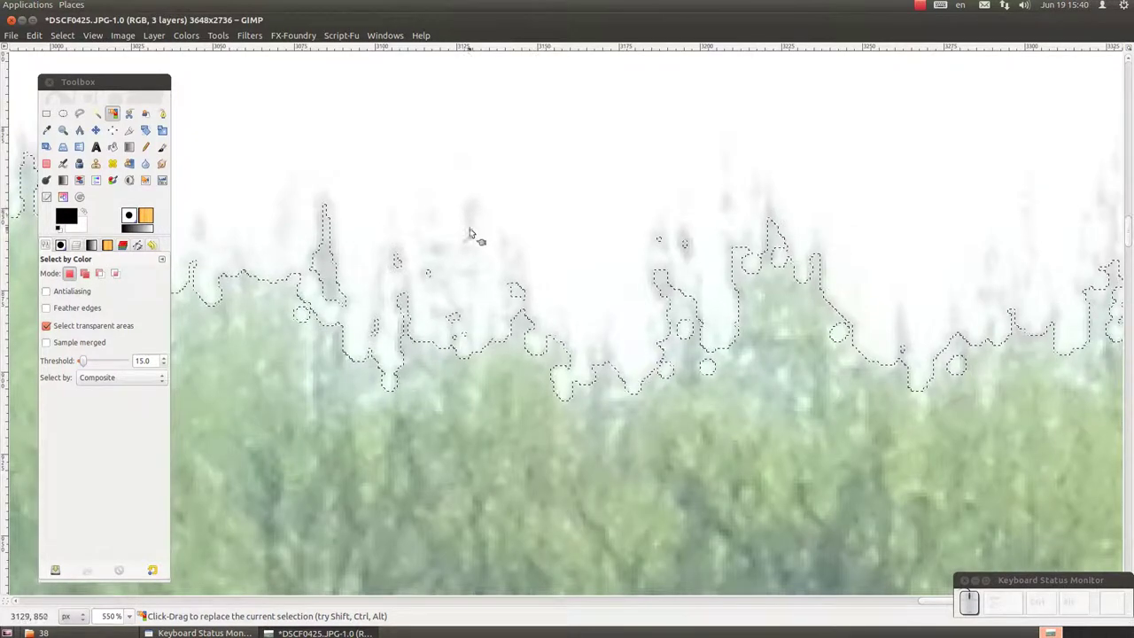
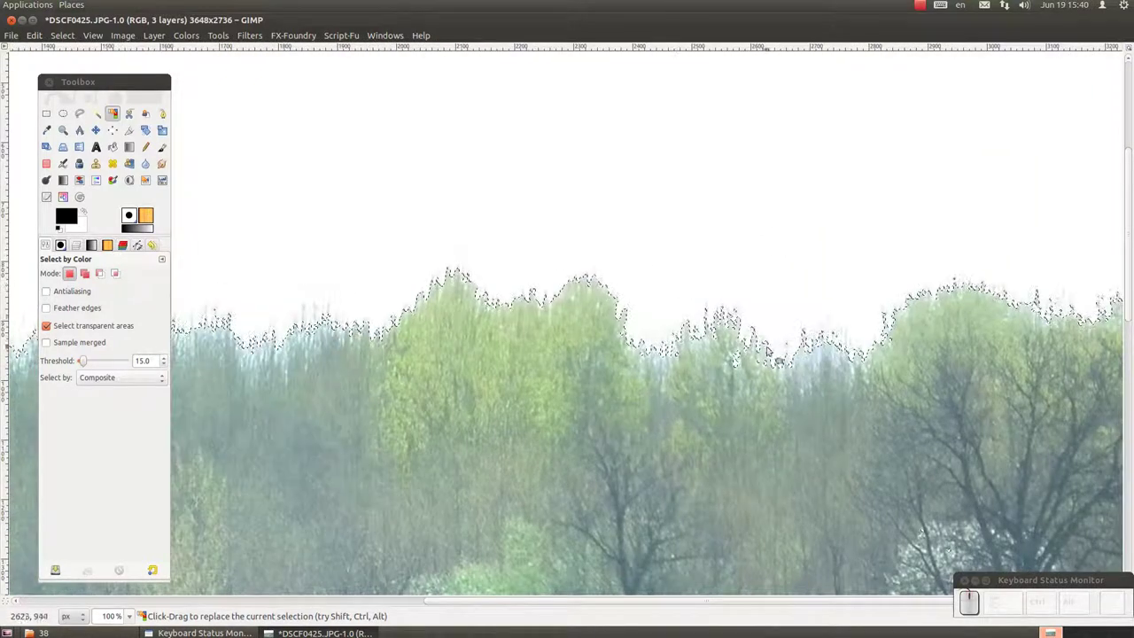
{"action": "scroll", "scroll_direction": "down", "scroll_amount": 3}
{"action": "scroll", "scroll_direction": "down", "scroll_amount": 3}
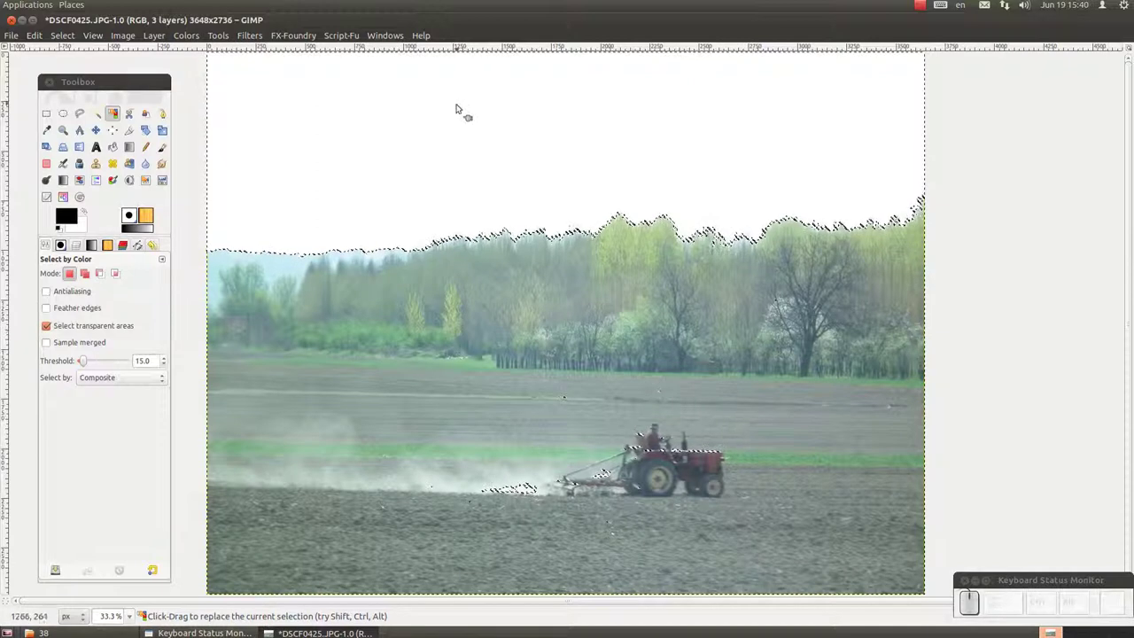
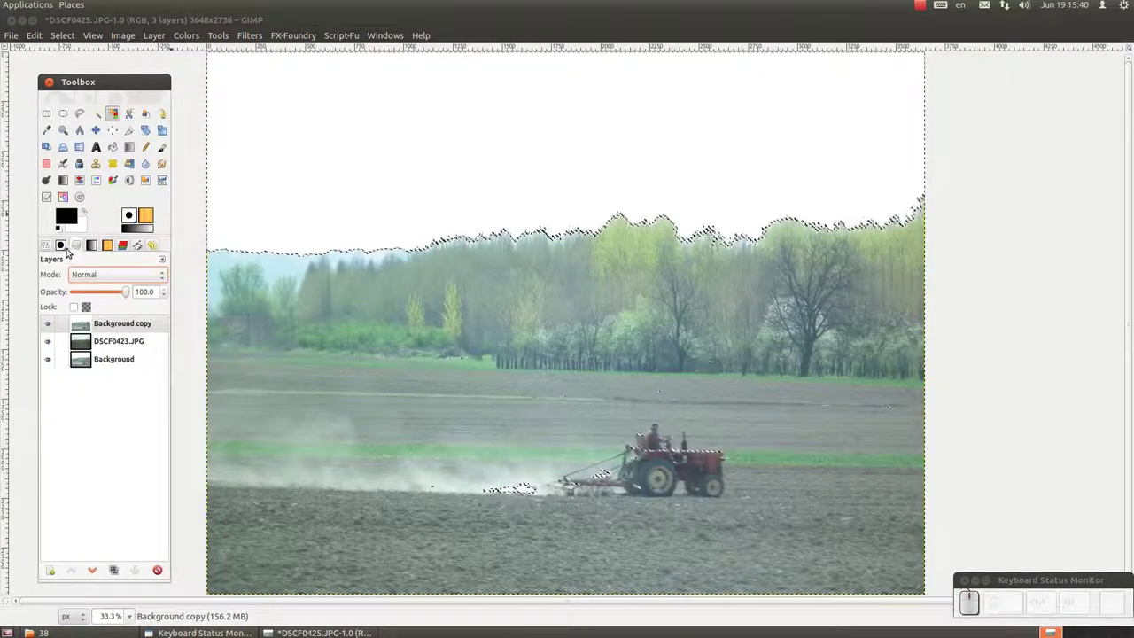
Step: Add a layer mask from the sky selection to the Background copy and make it editable
{"action": "right_click", "coordinate": [118, 315]}
{"action": "left_click", "coordinate": [164, 161]}
{"action": "left_click", "coordinate": [609, 413]}
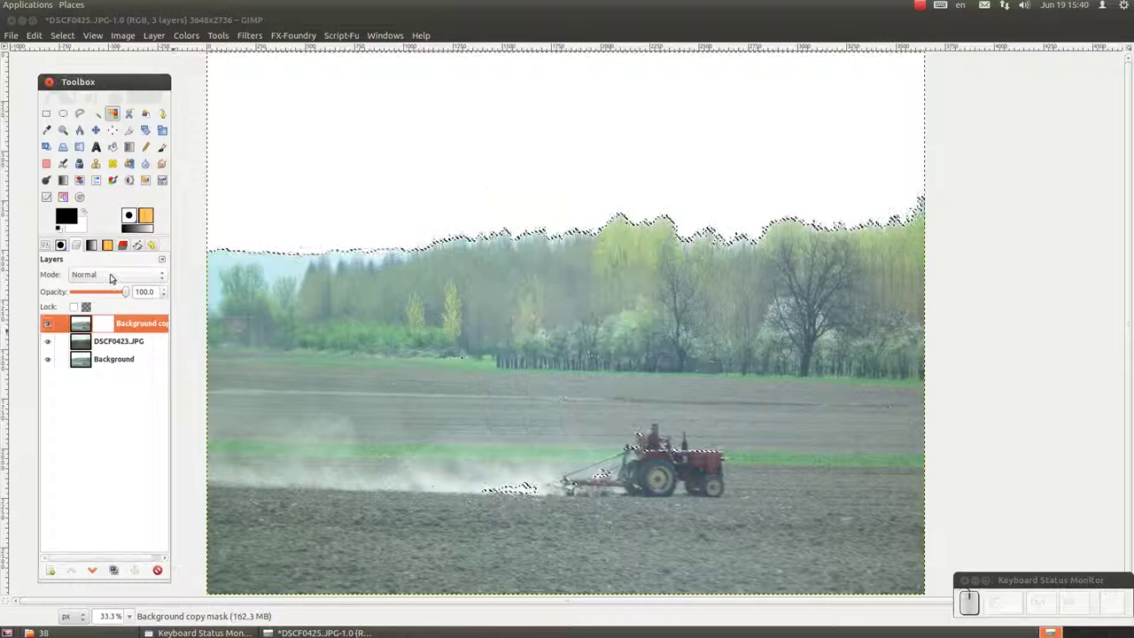
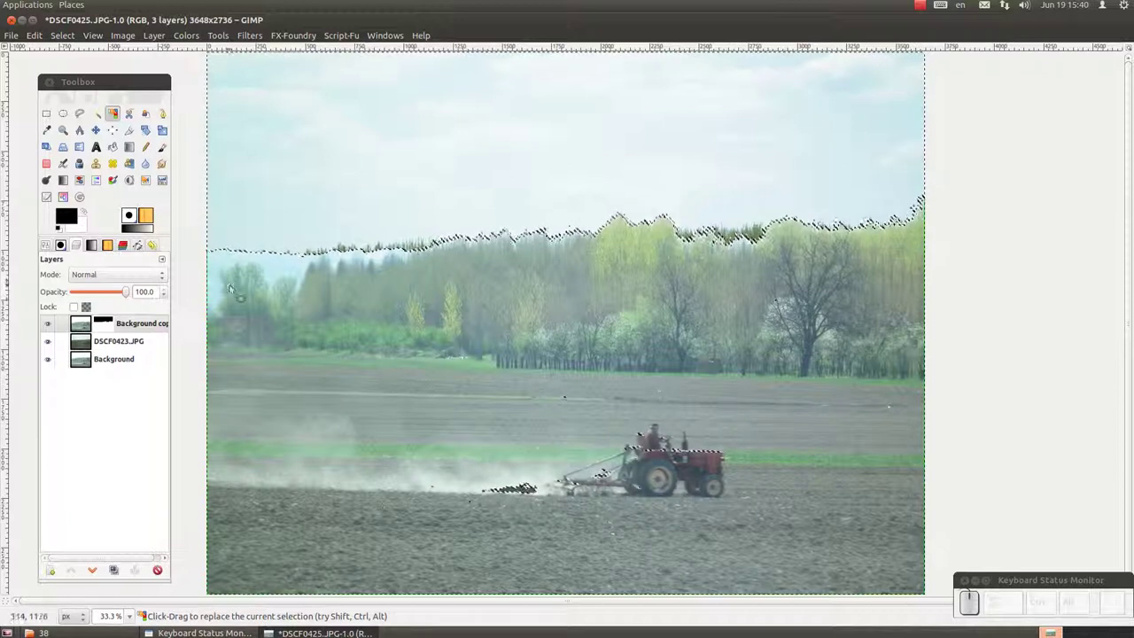
Step: Toggle the tractor layer's visibility to compare, then activate the DSCF0423.JPG tree layer
{"action": "left_click", "coordinate": [53, 326]}
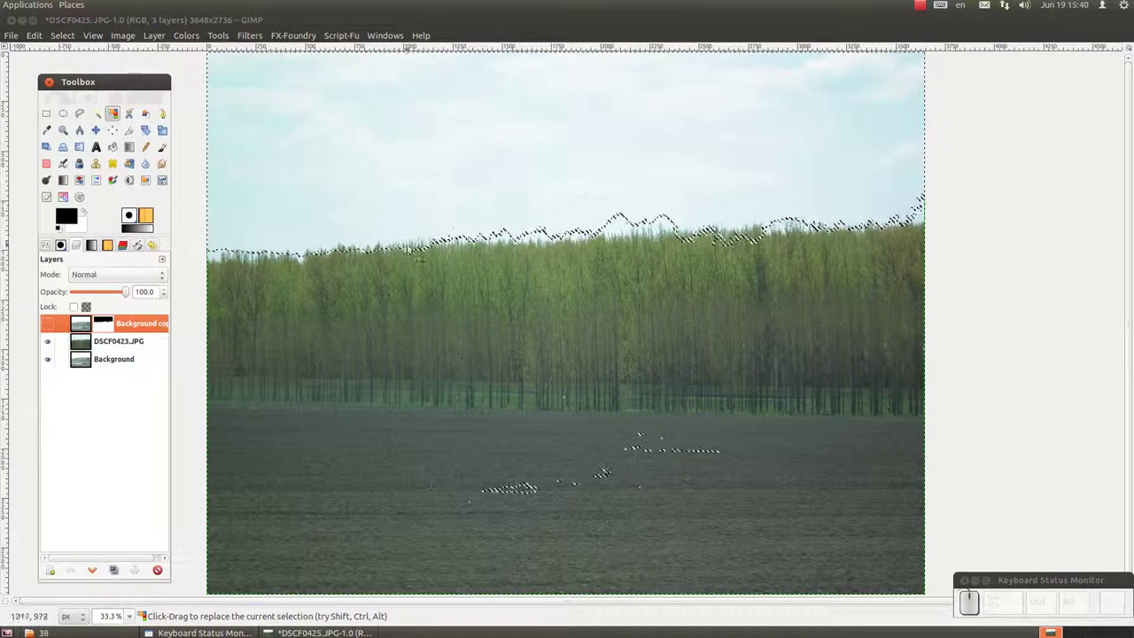
{"action": "left_click", "coordinate": [55, 331]}
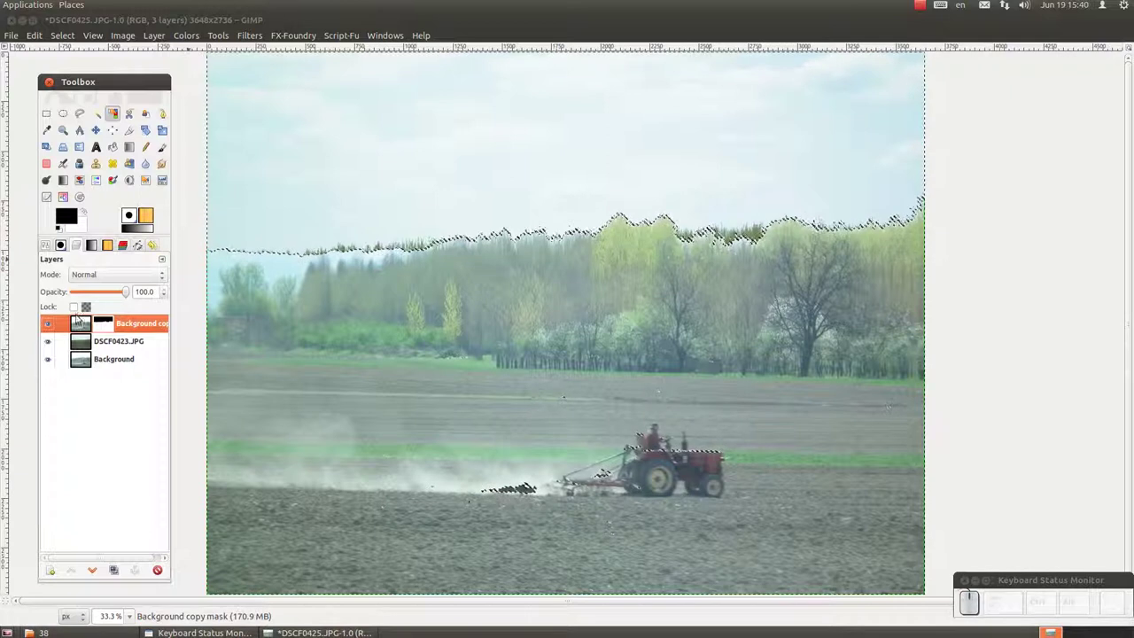
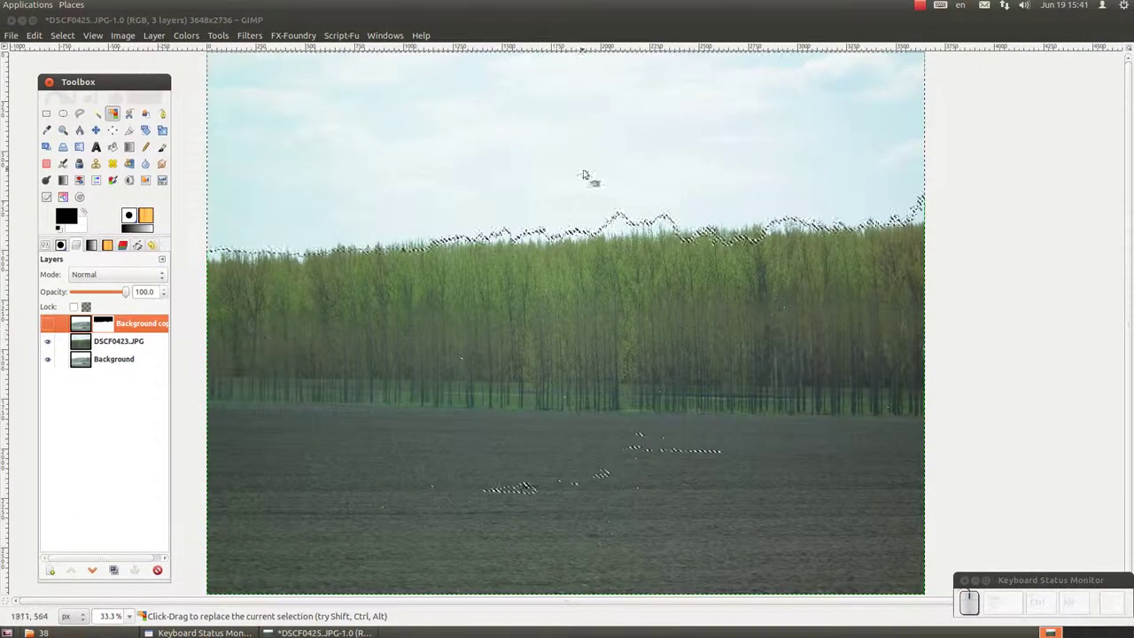
{"action": "left_click", "coordinate": [124, 346]}
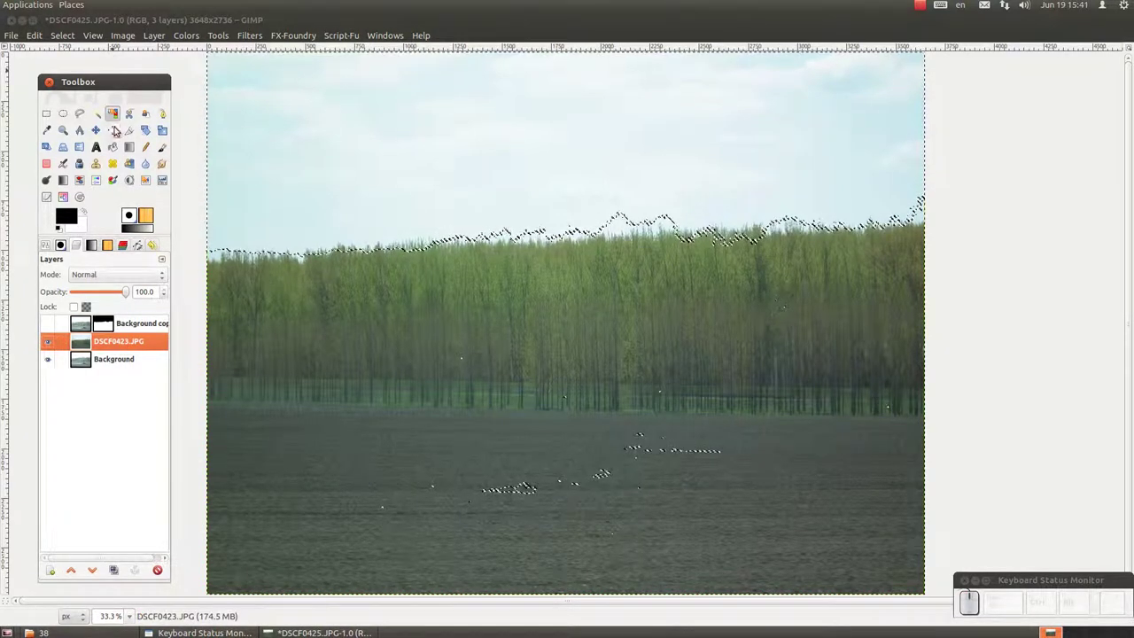
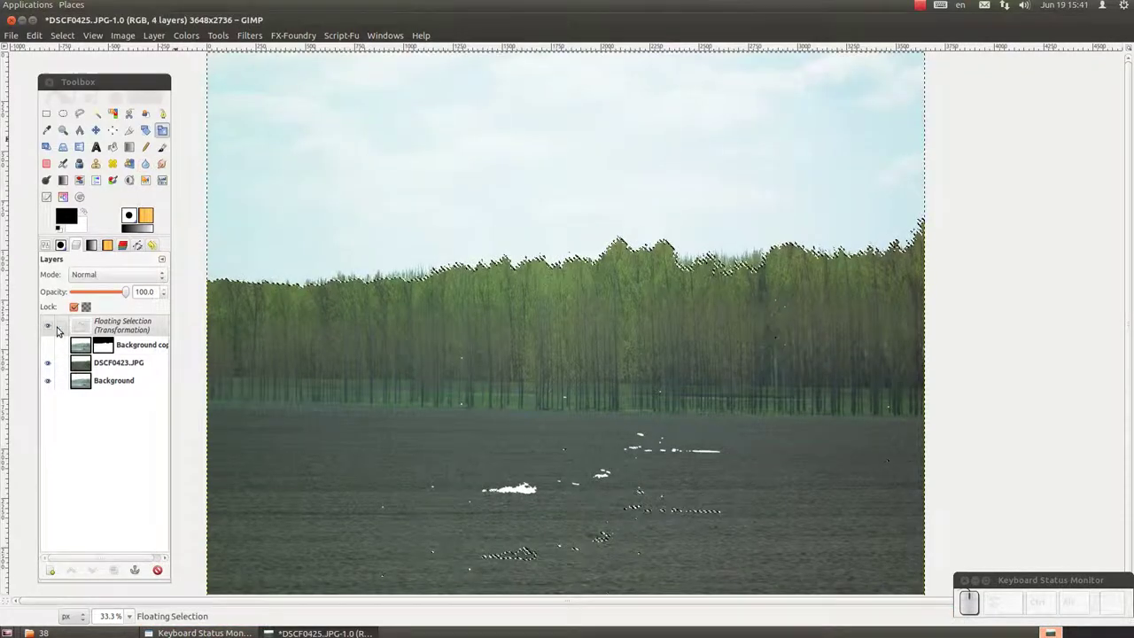
Step: Deal with the floating selection and display the Background copy's layer mask on the canvas
{"action": "right_click", "coordinate": [92, 320]}
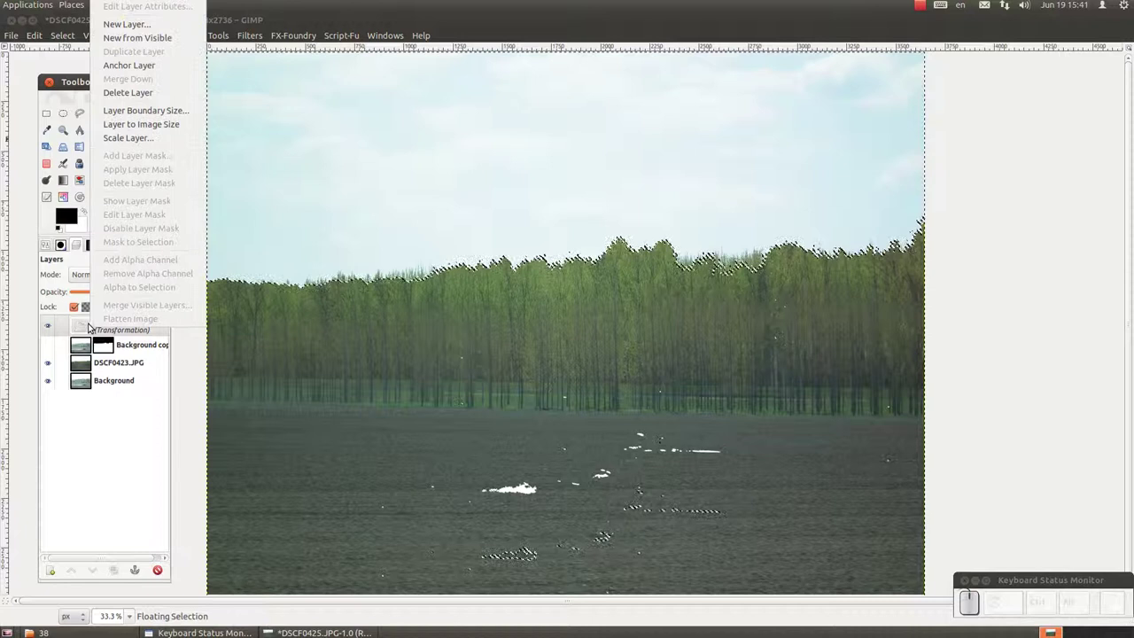
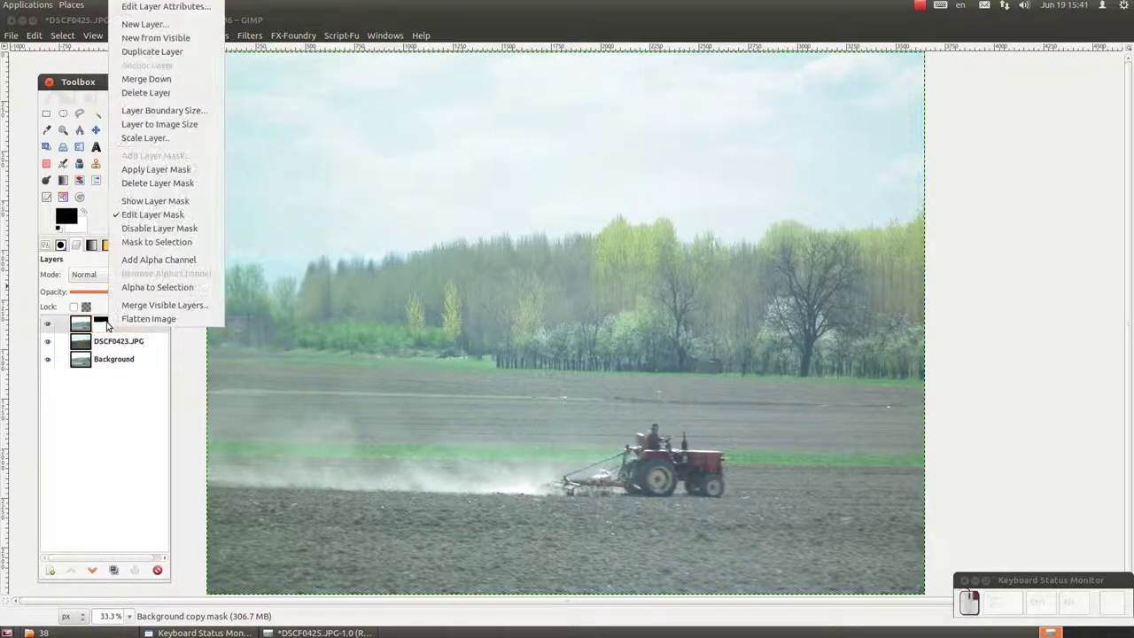
{"action": "right_click", "coordinate": [114, 324]}
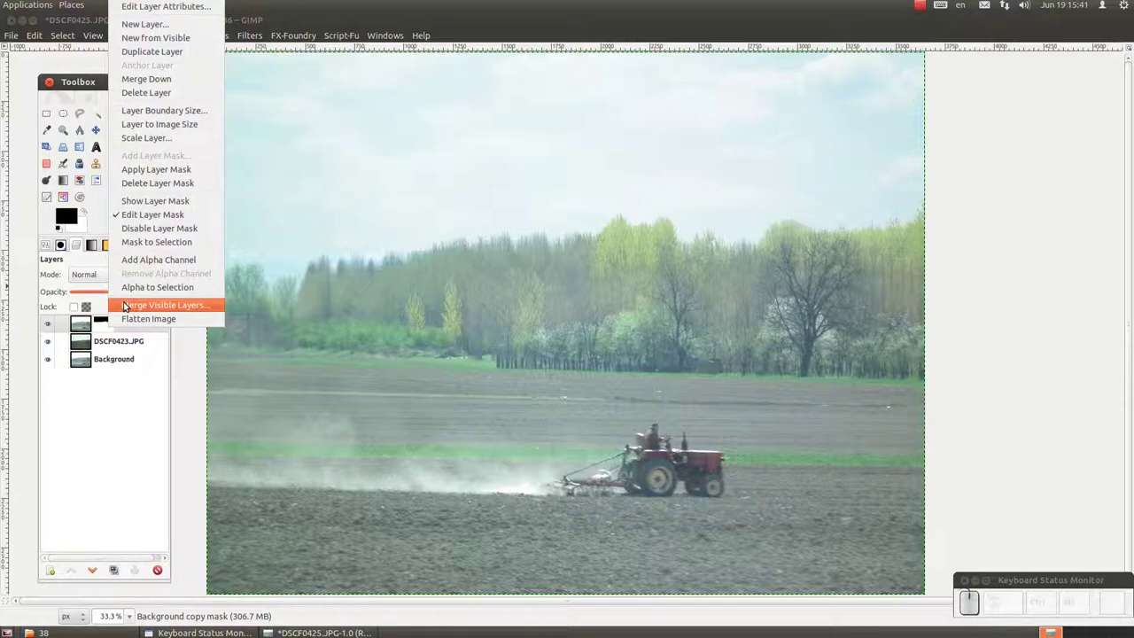
{"action": "left_click", "coordinate": [154, 203]}
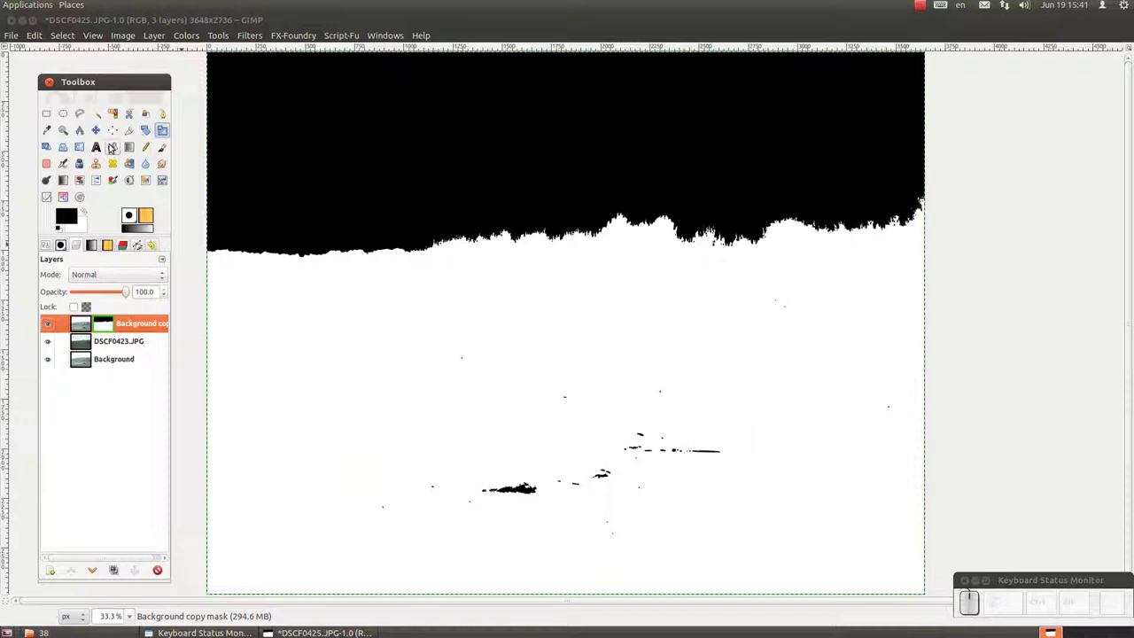
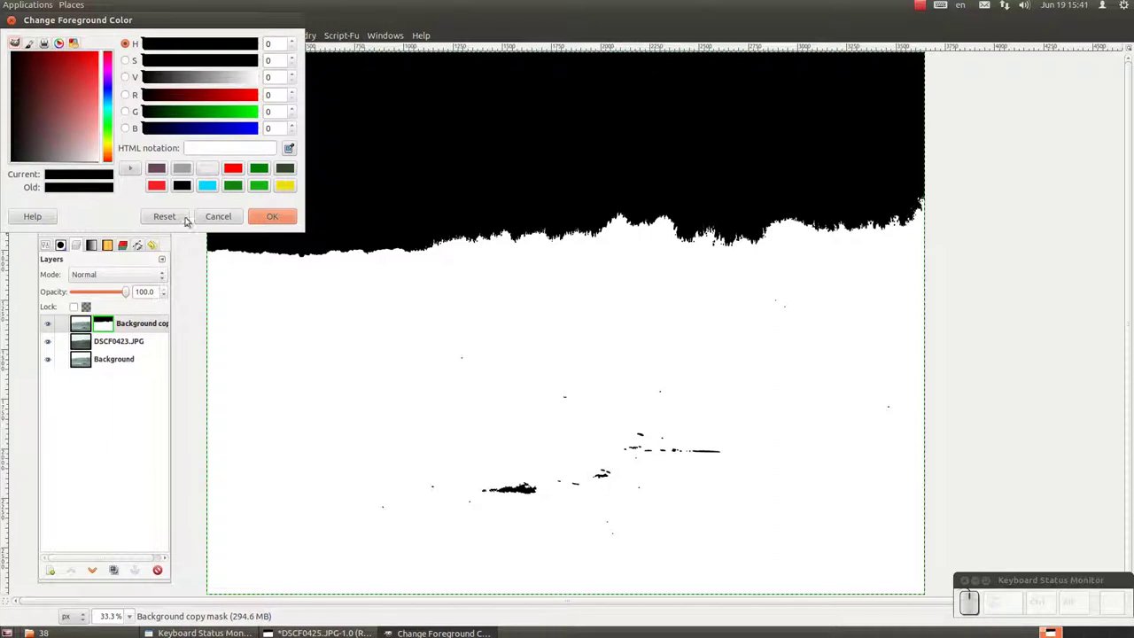
Step: With white as paint colour and an enlarged Paintbrush, paint out black specks in the mask, undoing one stroke
{"action": "left_click", "coordinate": [225, 213]}
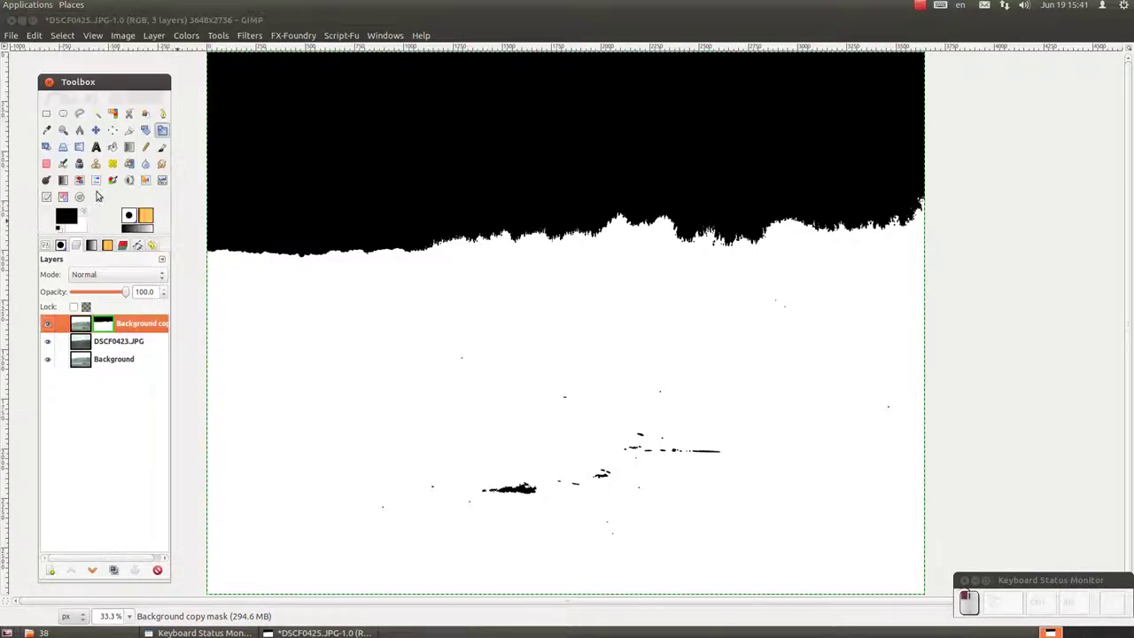
{"action": "left_click", "coordinate": [89, 215]}
{"action": "left_click_drag", "start_coordinate": [173, 148], "coordinate": [126, 301]}
{"action": "left_click", "coordinate": [87, 317]}
{"action": "scroll", "scroll_direction": "down", "scroll_amount": 3}
{"action": "left_click", "coordinate": [97, 409]}
{"action": "left_click", "coordinate": [110, 322]}
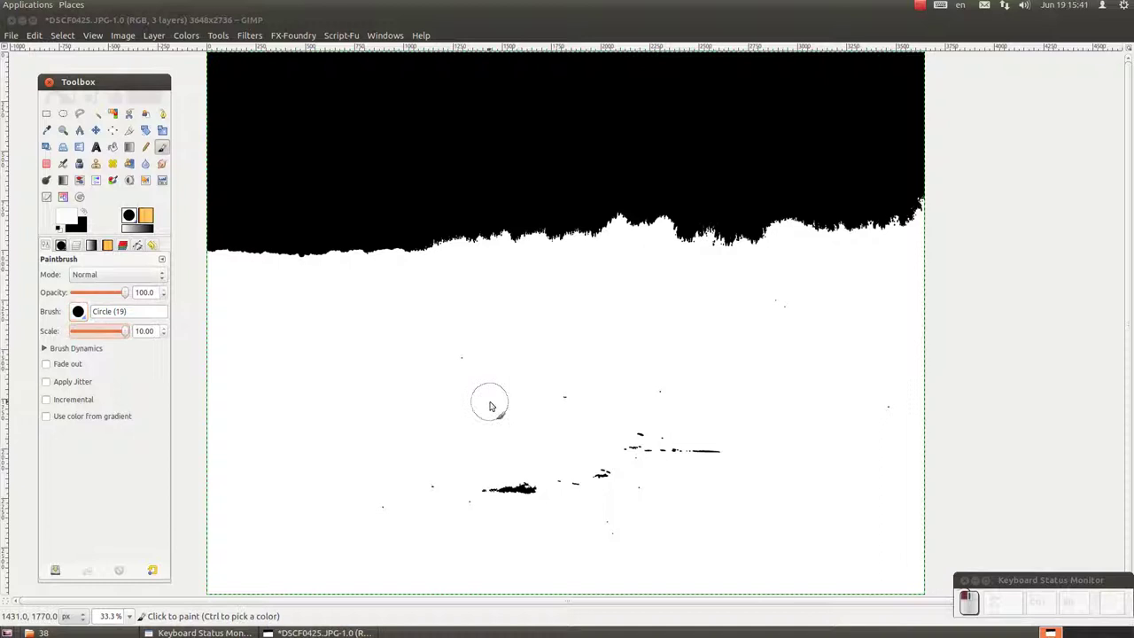
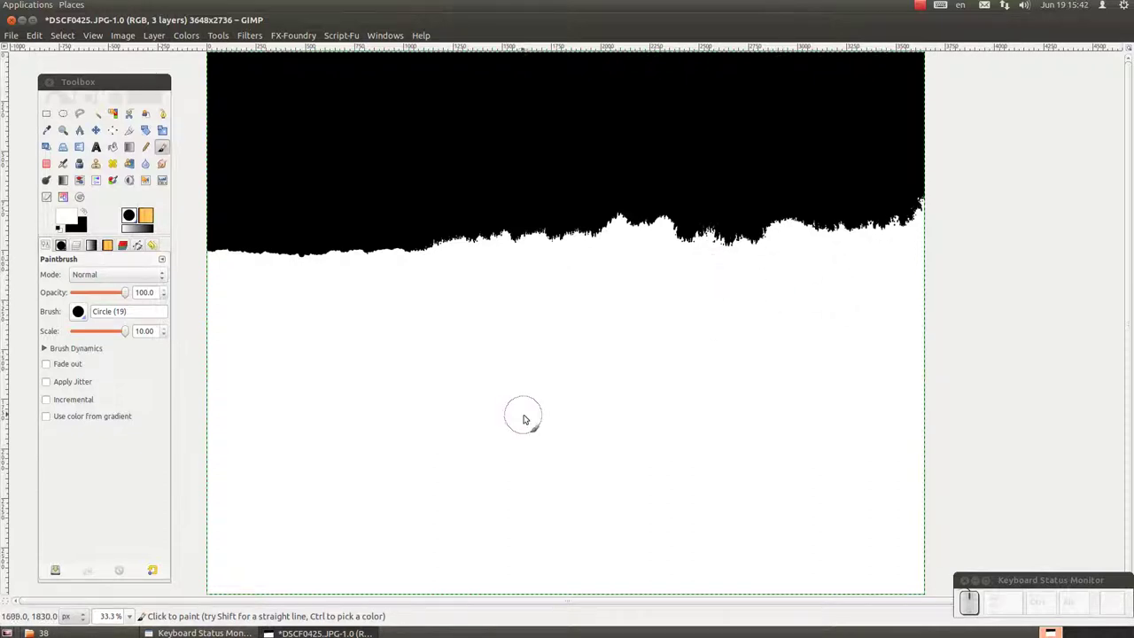
{"action": "key", "text": "ctrl+z"}
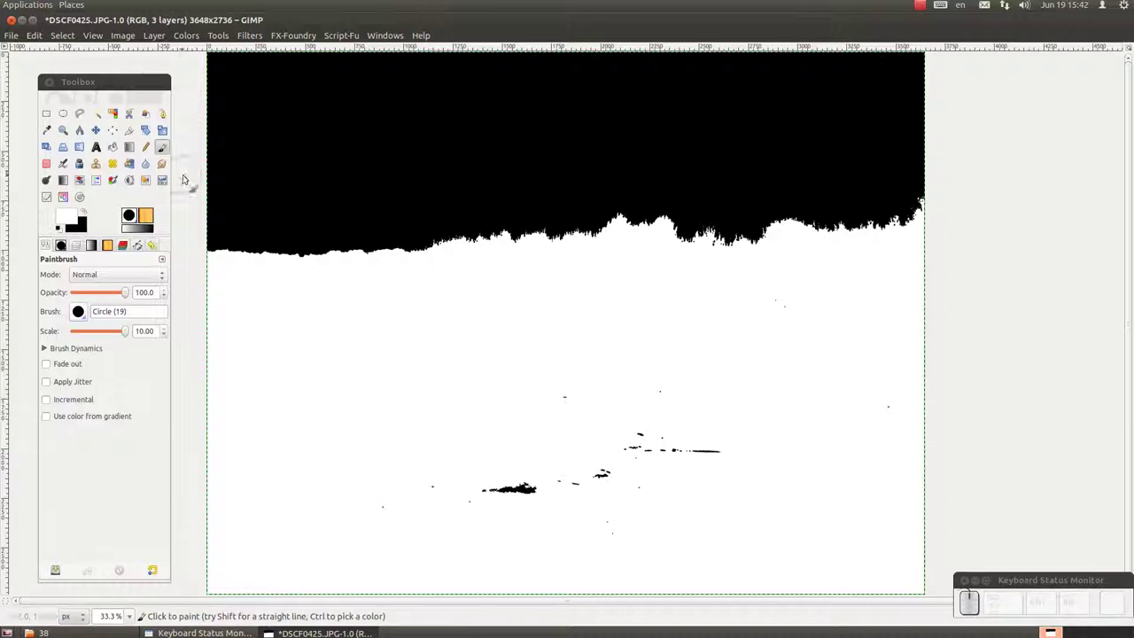
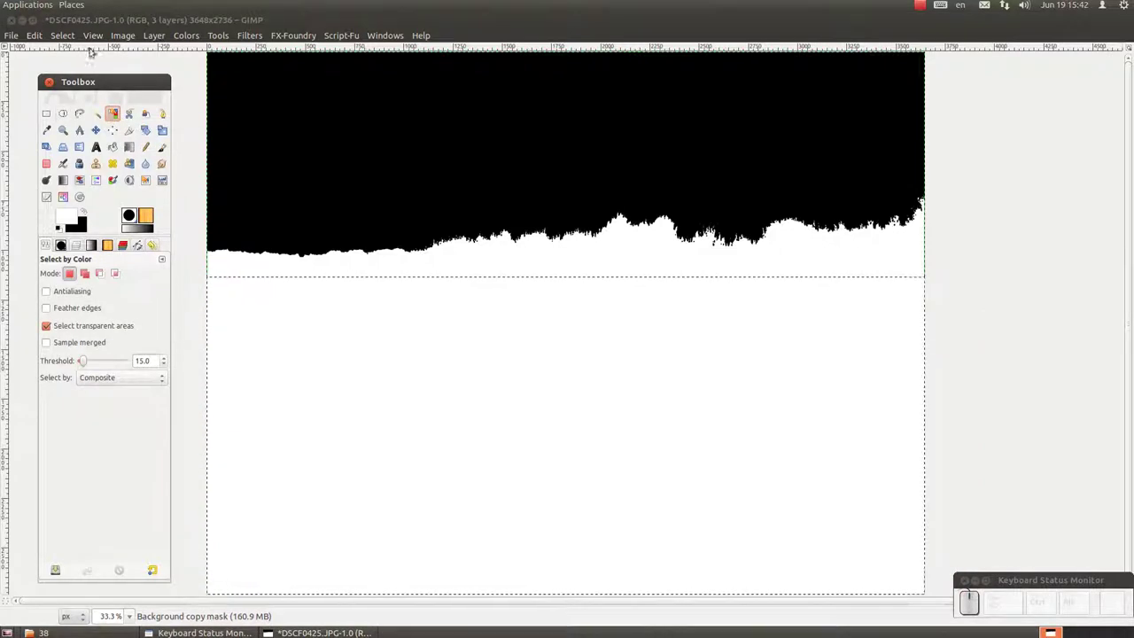
Step: Clear the horizon selection with Select None and reselect the Background copy's mask
{"action": "left_click", "coordinate": [79, 38]}
{"action": "left_click", "coordinate": [76, 60]}
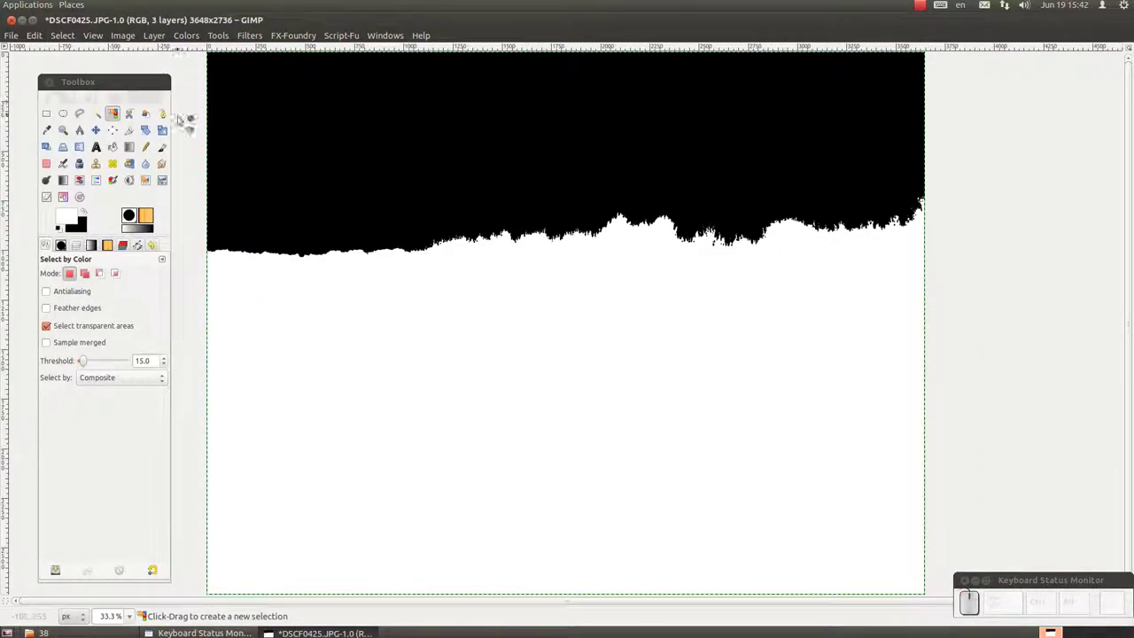
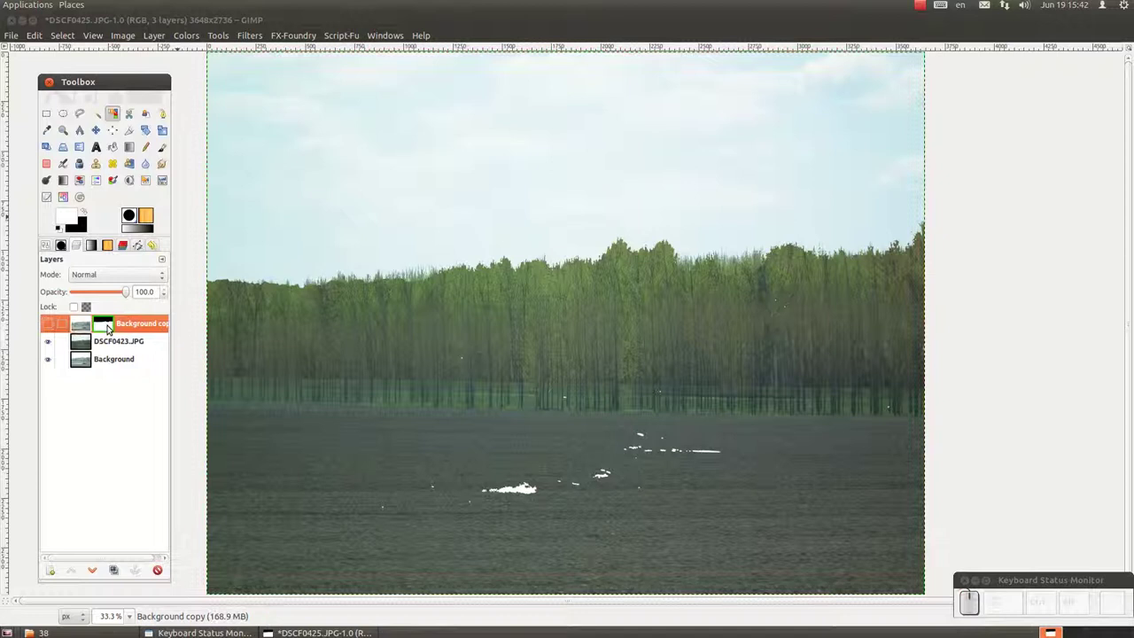
{"action": "left_click", "coordinate": [52, 320]}
Step: Switch back from mask view to the photo and magnify the treeline edge to 300%
{"action": "right_click", "coordinate": [106, 315]}
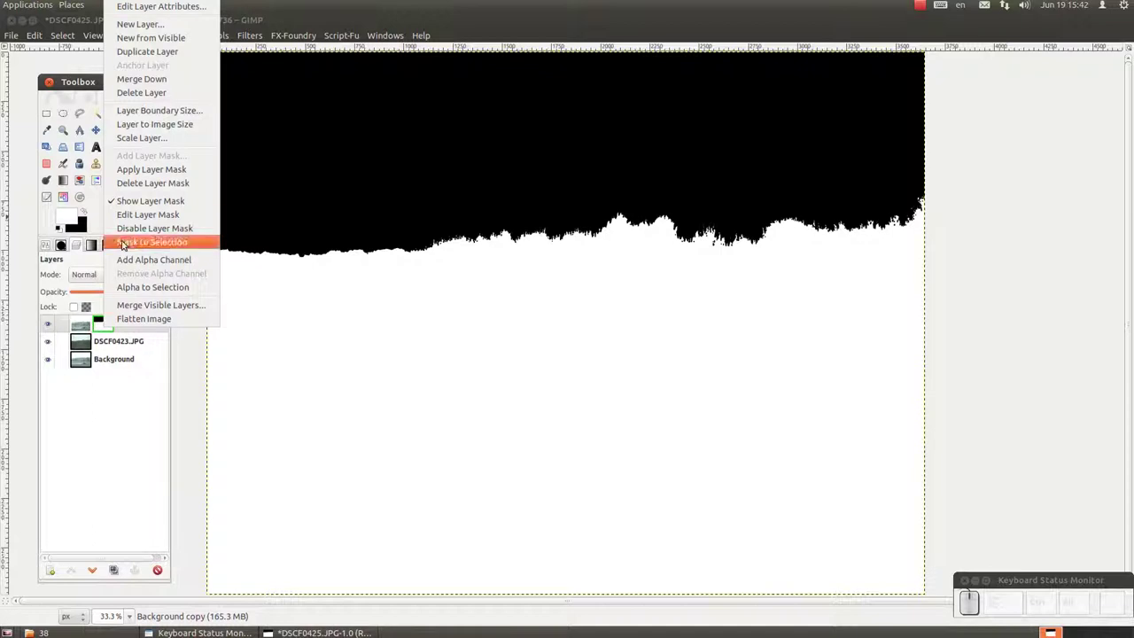
{"action": "left_click_drag", "start_coordinate": [157, 195], "coordinate": [124, 321]}
{"action": "scroll", "scroll_direction": "up", "scroll_amount": 3}
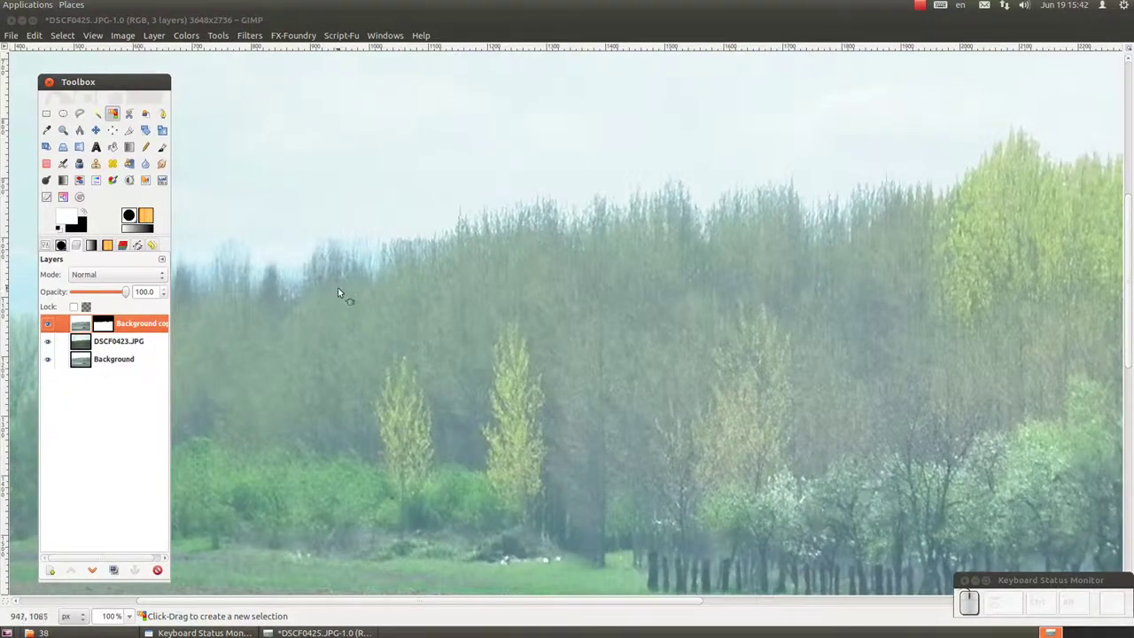
{"action": "left_click_drag", "start_coordinate": [343, 291], "coordinate": [490, 286]}
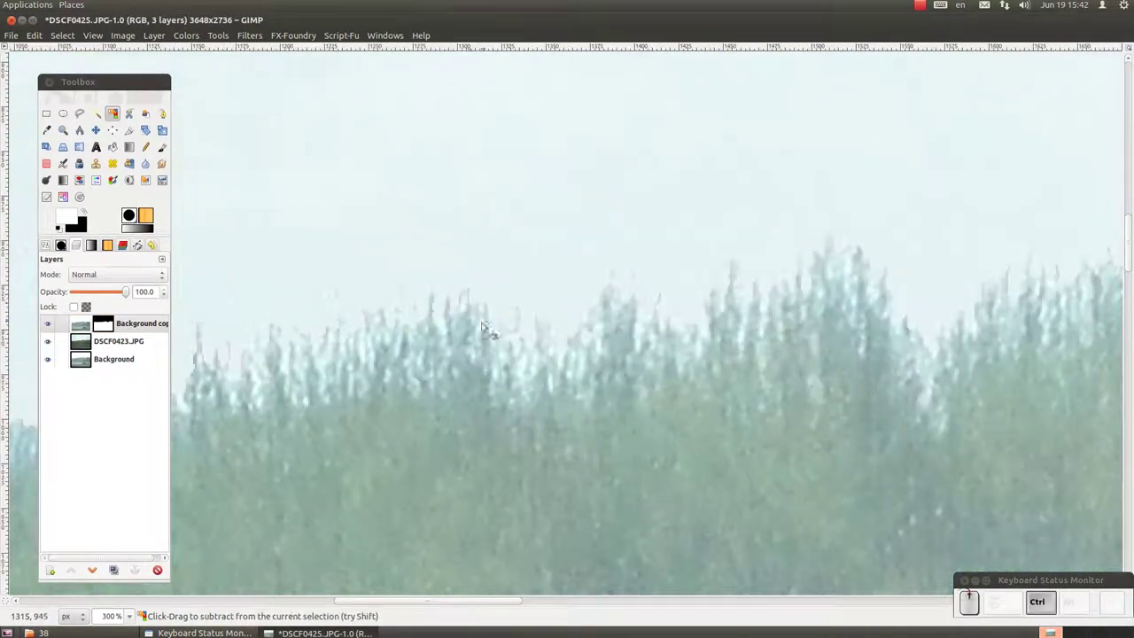
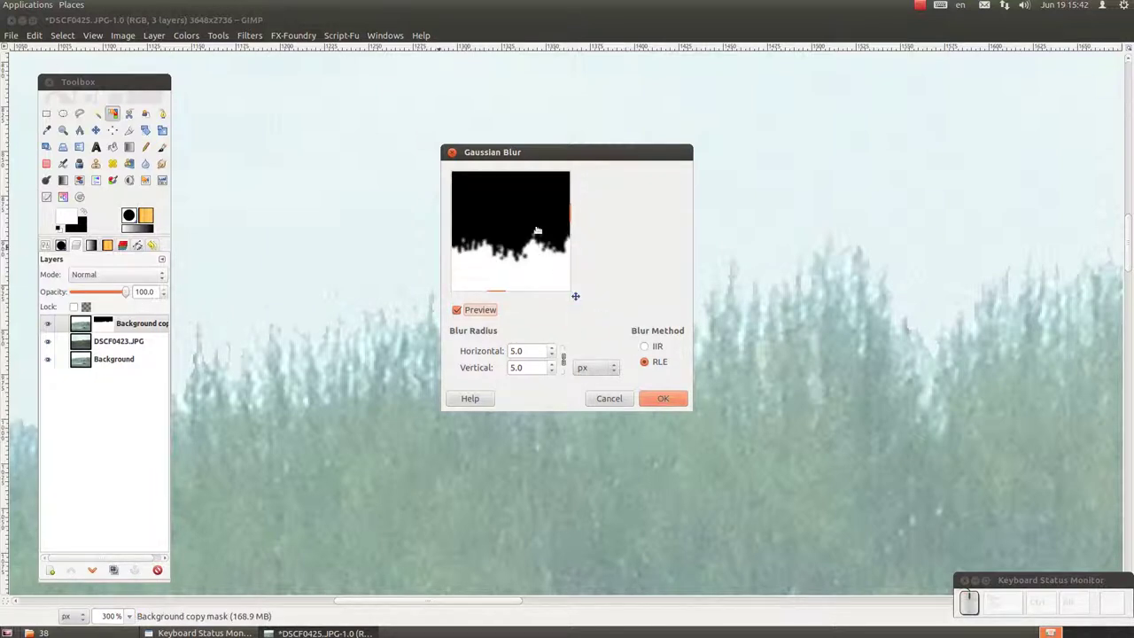
Step: Apply the 5 px Gaussian Blur to the tractor layer's mask
{"action": "left_click", "coordinate": [671, 390]}
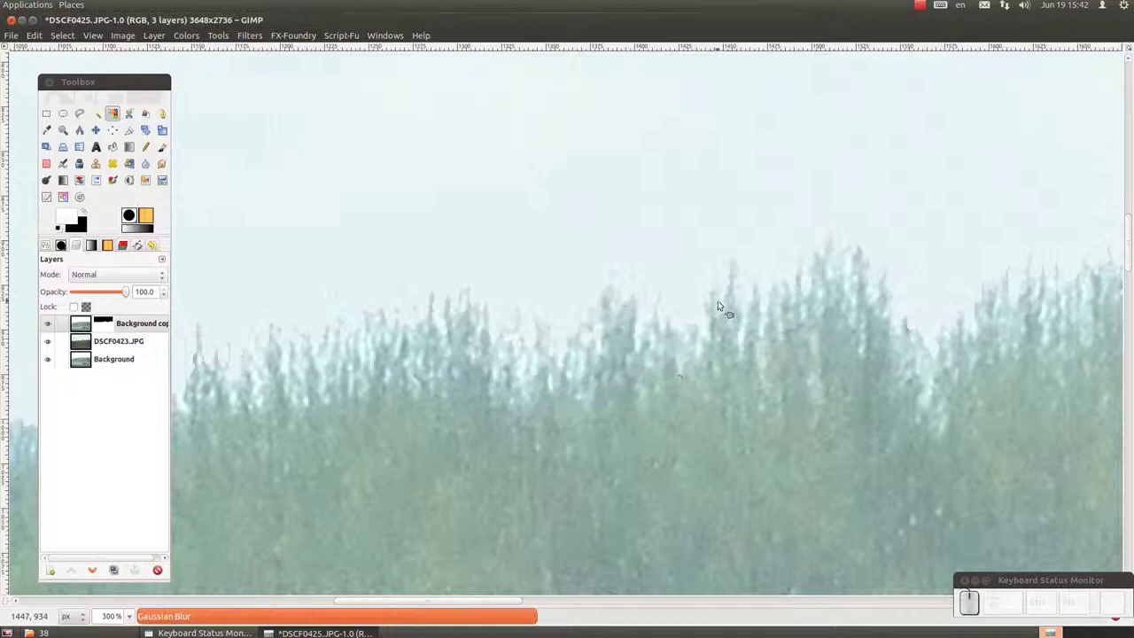
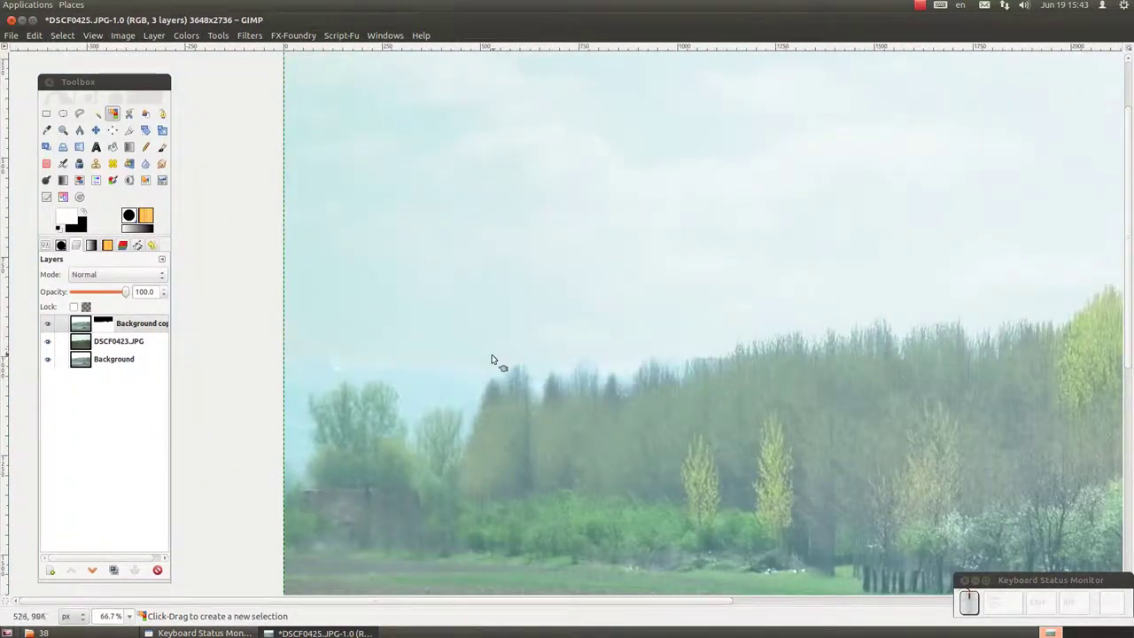
Step: Inspect the blurred sky edge along the treeline and create a New from Visible layer
{"action": "scroll", "scroll_direction": "up", "scroll_amount": 3}
{"action": "left_click", "coordinate": [877, 322]}
{"action": "left_click", "coordinate": [849, 328]}
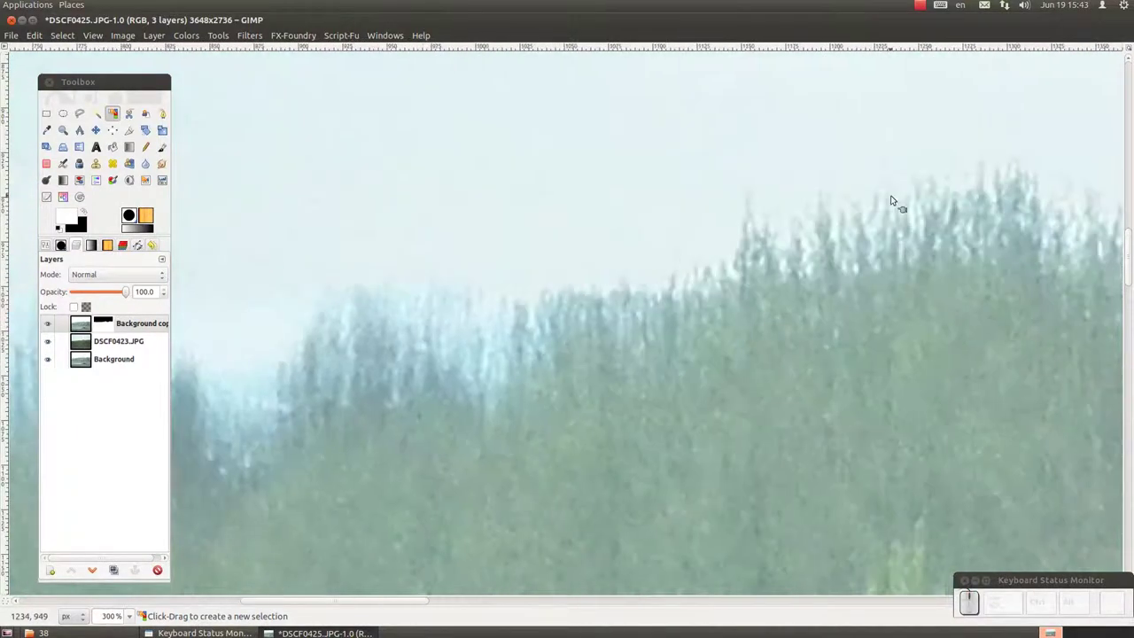
{"action": "left_click", "coordinate": [324, 309]}
{"action": "left_click", "coordinate": [382, 321]}
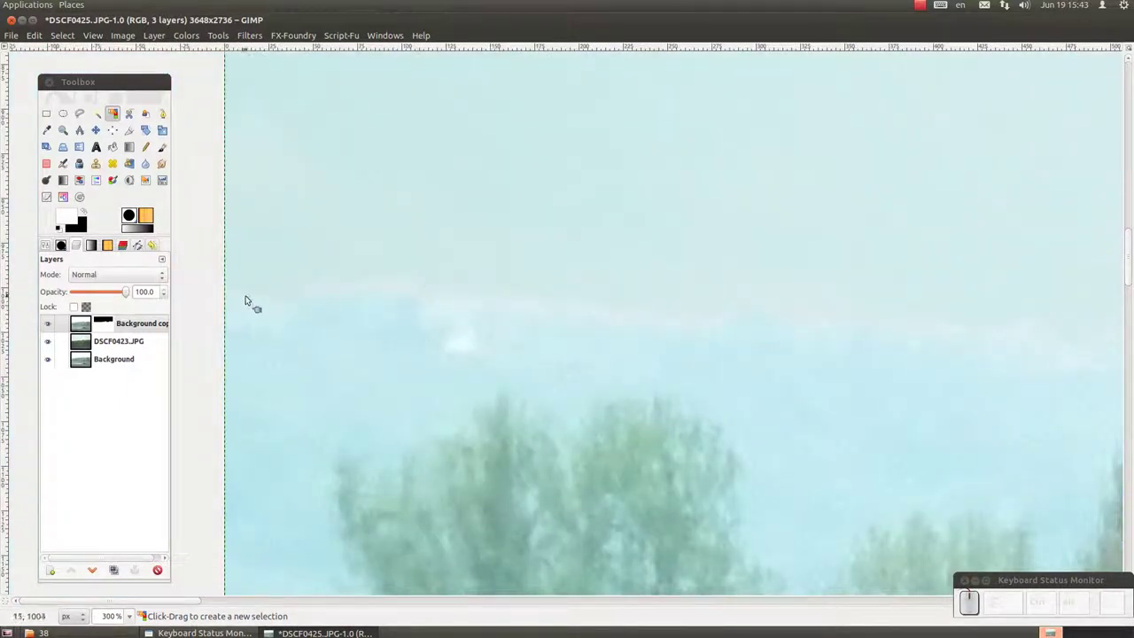
Step: Zoom around the composite to check the cloudy sky blending into the treetops
{"action": "scroll", "scroll_direction": "up", "scroll_amount": 3}
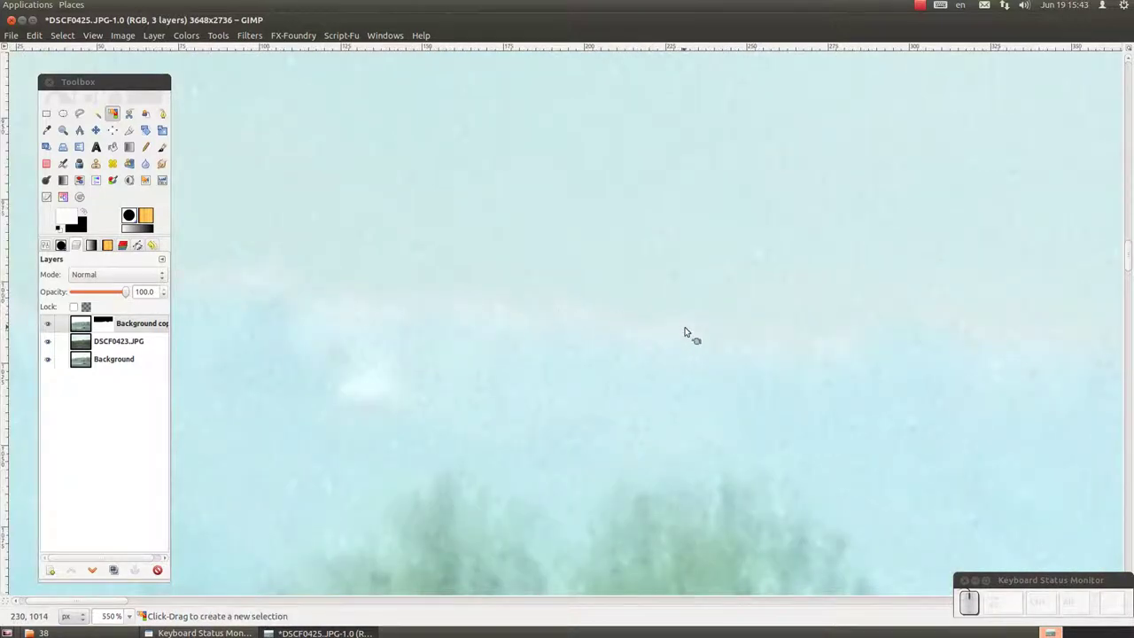
{"action": "scroll", "scroll_direction": "down", "scroll_amount": 3}
{"action": "scroll", "scroll_direction": "up", "scroll_amount": 3}
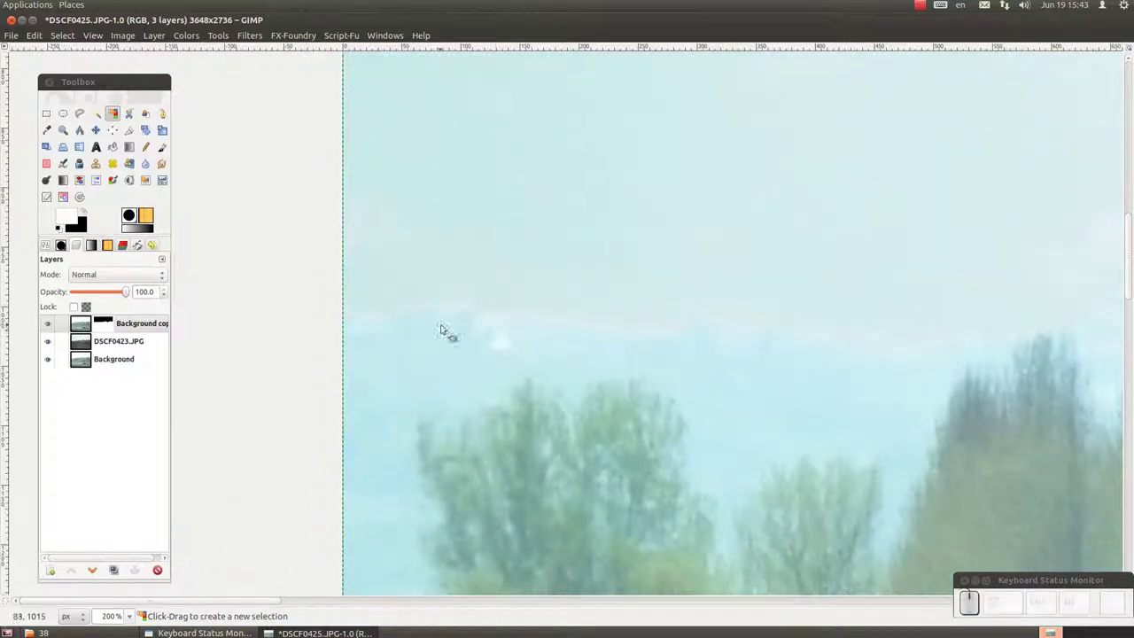
{"action": "scroll", "scroll_direction": "down", "scroll_amount": 3}
{"action": "scroll", "scroll_direction": "down", "scroll_amount": 3}
{"action": "scroll", "scroll_direction": "down", "scroll_amount": 3}
{"action": "scroll", "scroll_direction": "down", "scroll_amount": 3}
{"action": "scroll", "scroll_direction": "up", "scroll_amount": 3}
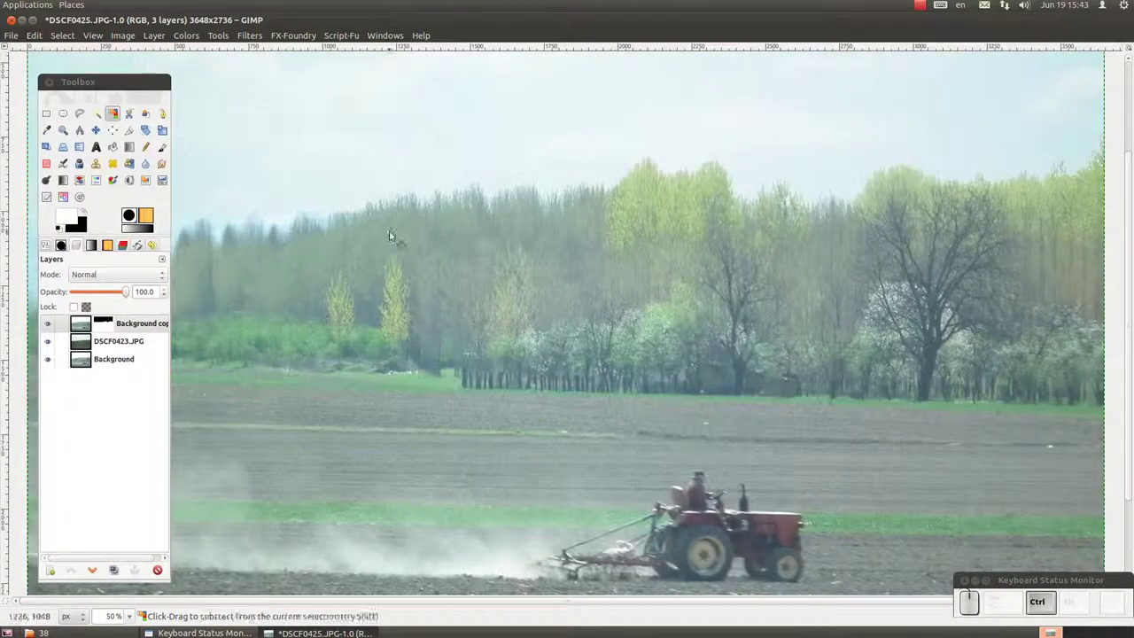
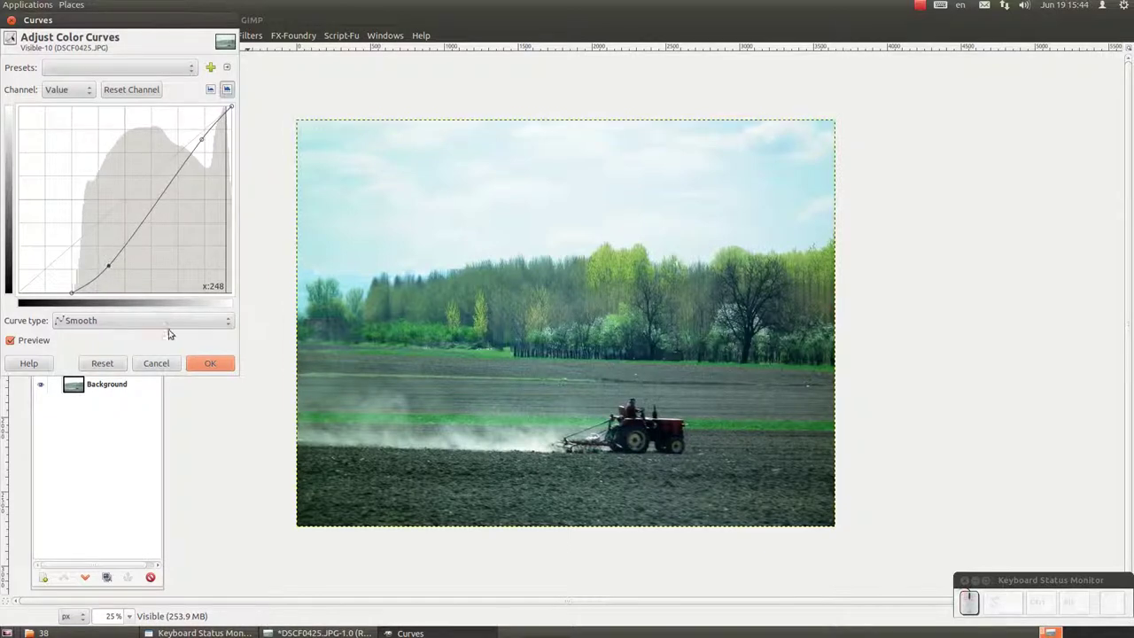
Step: Apply the S-curve to the Visible layer and toggle its visibility to compare against the original
{"action": "left_click", "coordinate": [206, 356]}
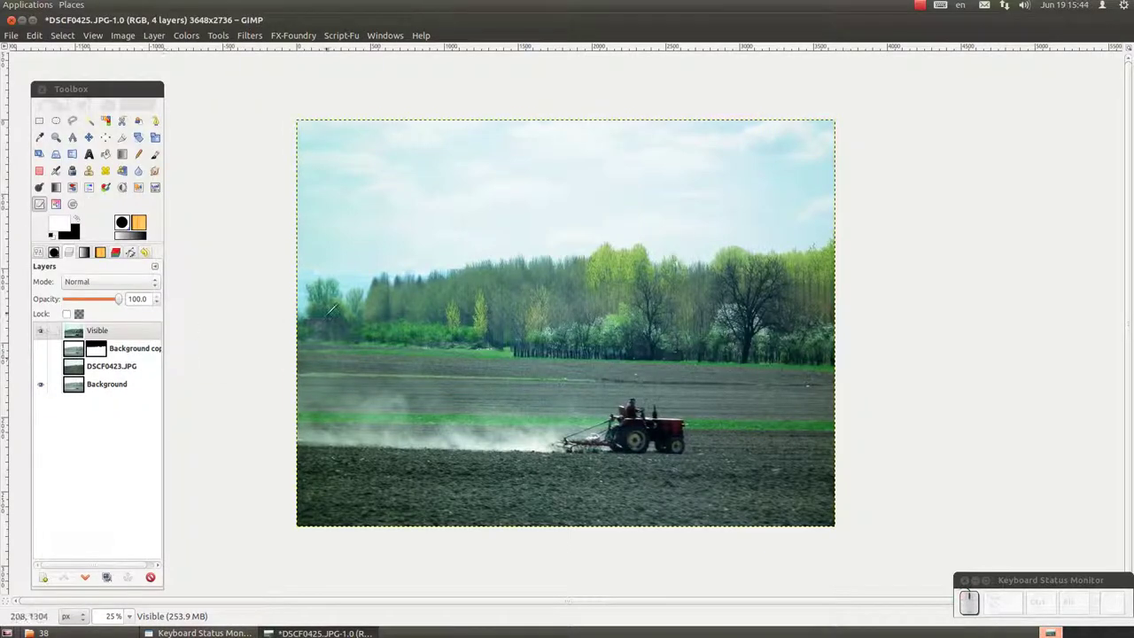
{"action": "scroll", "scroll_direction": "up", "scroll_amount": 3}
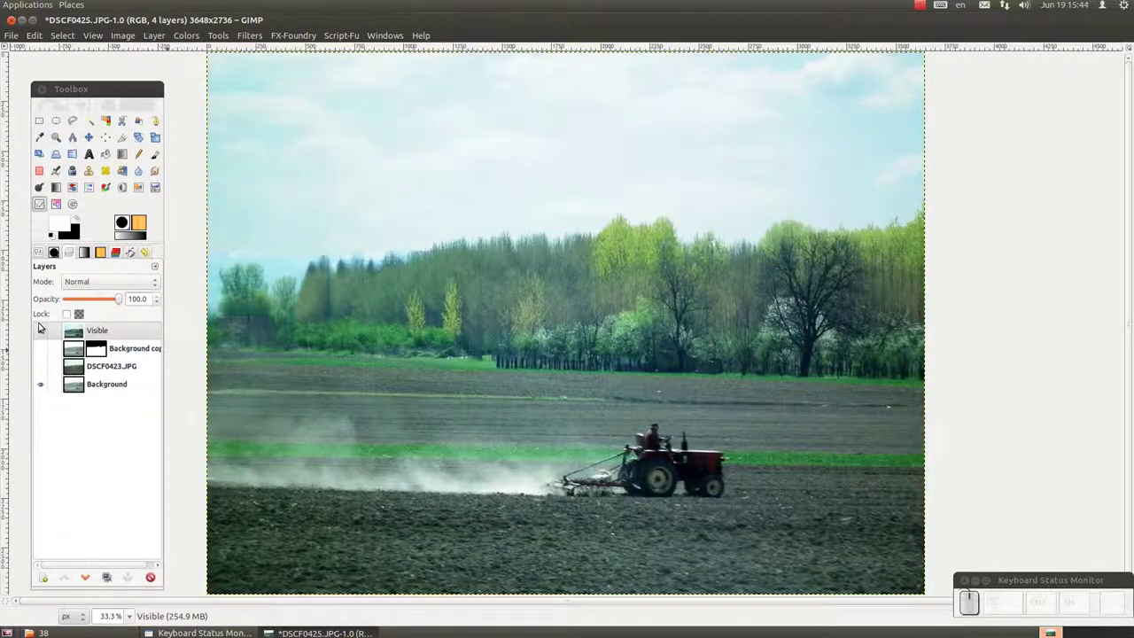
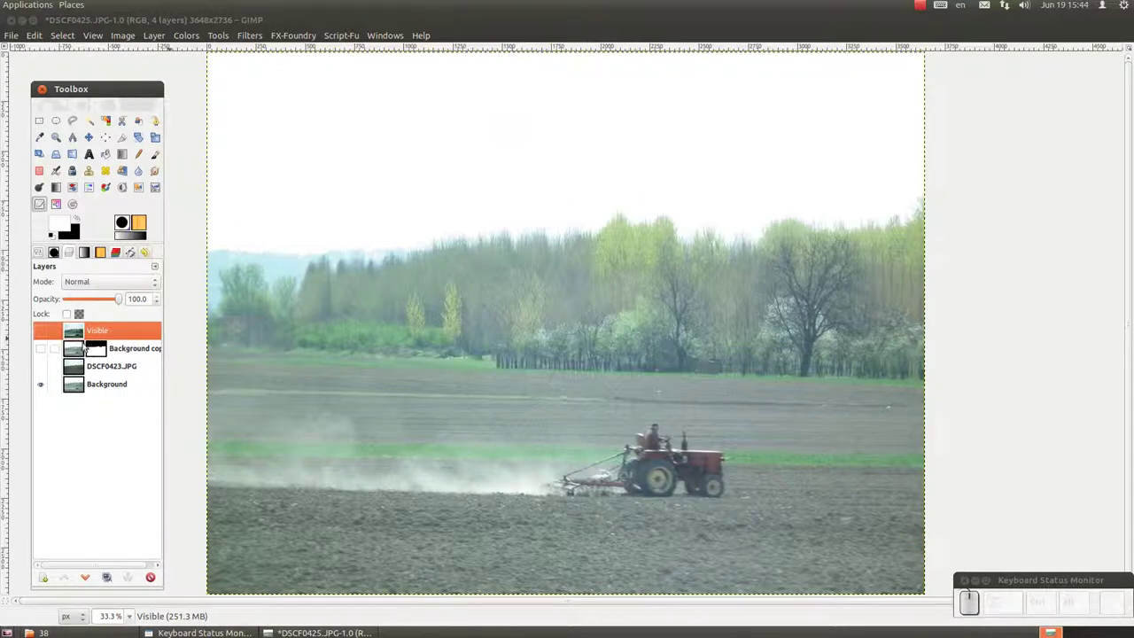
{"action": "left_click", "coordinate": [39, 329]}
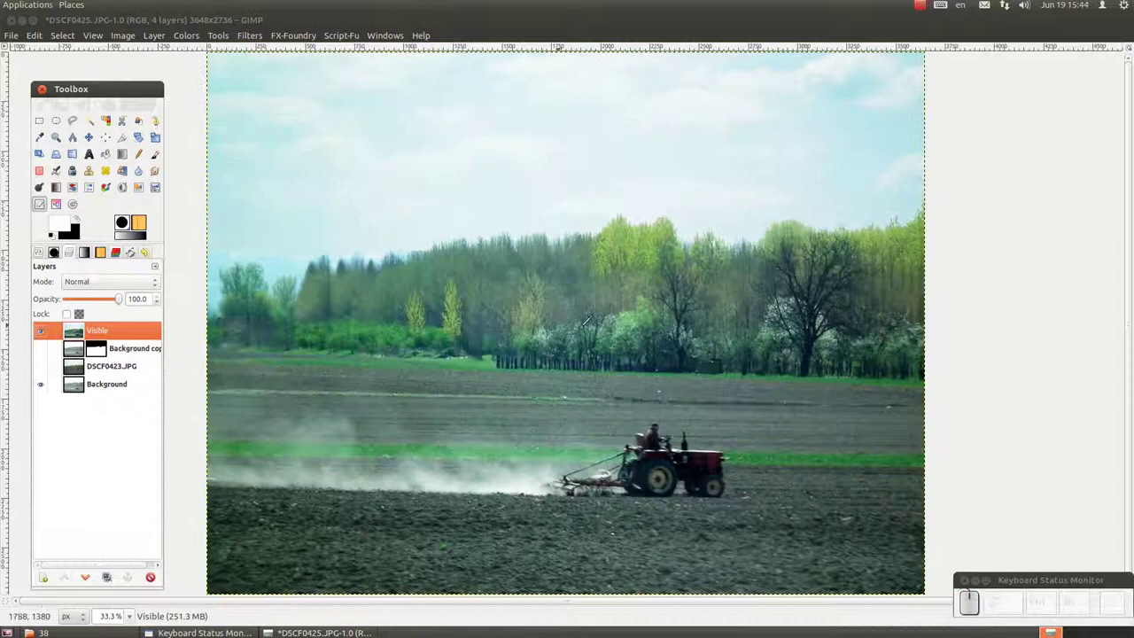
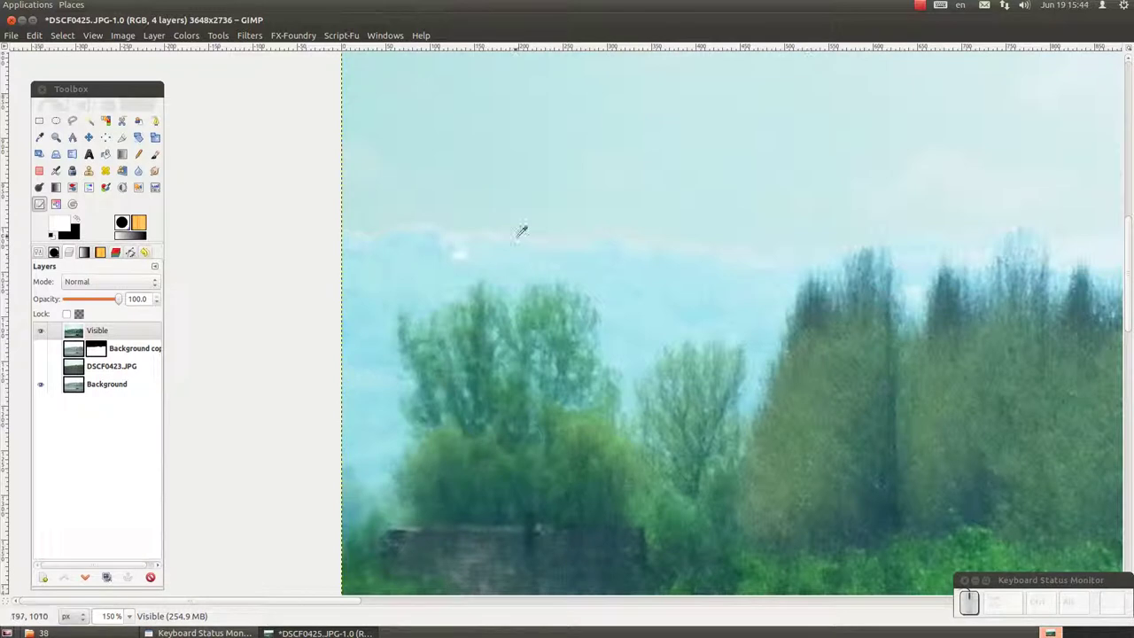
Step: Zoom and scroll around the right-edge tree line to find the pale fringe to heal
{"action": "scroll", "scroll_direction": "up", "scroll_amount": 3}
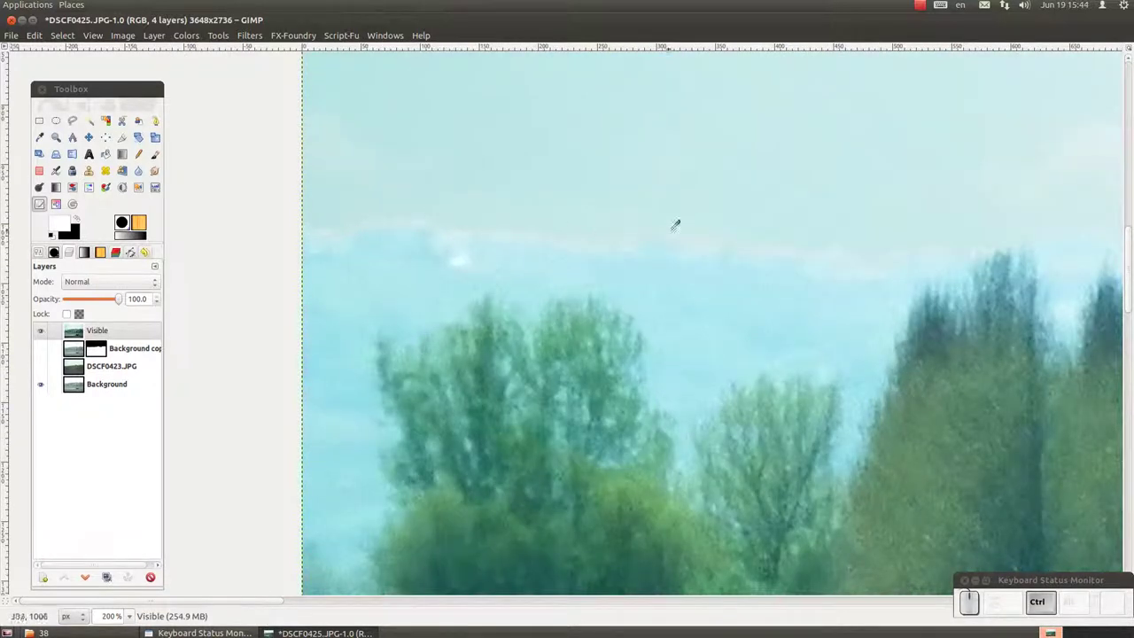
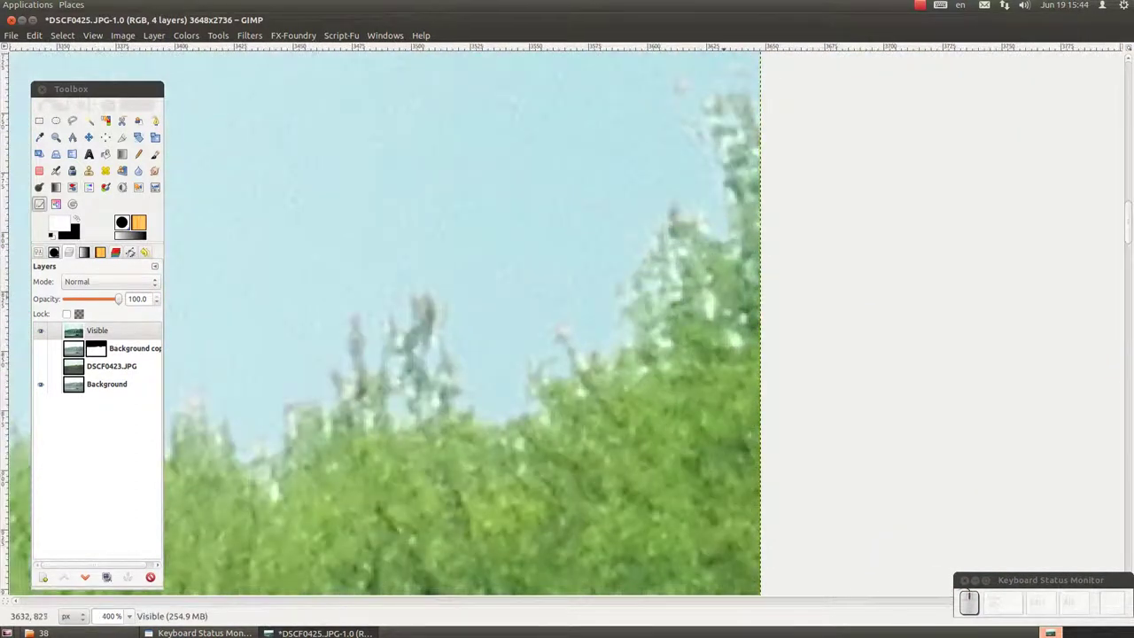
{"action": "scroll", "scroll_direction": "up", "scroll_amount": 3}
{"action": "scroll", "scroll_direction": "down", "scroll_amount": 3}
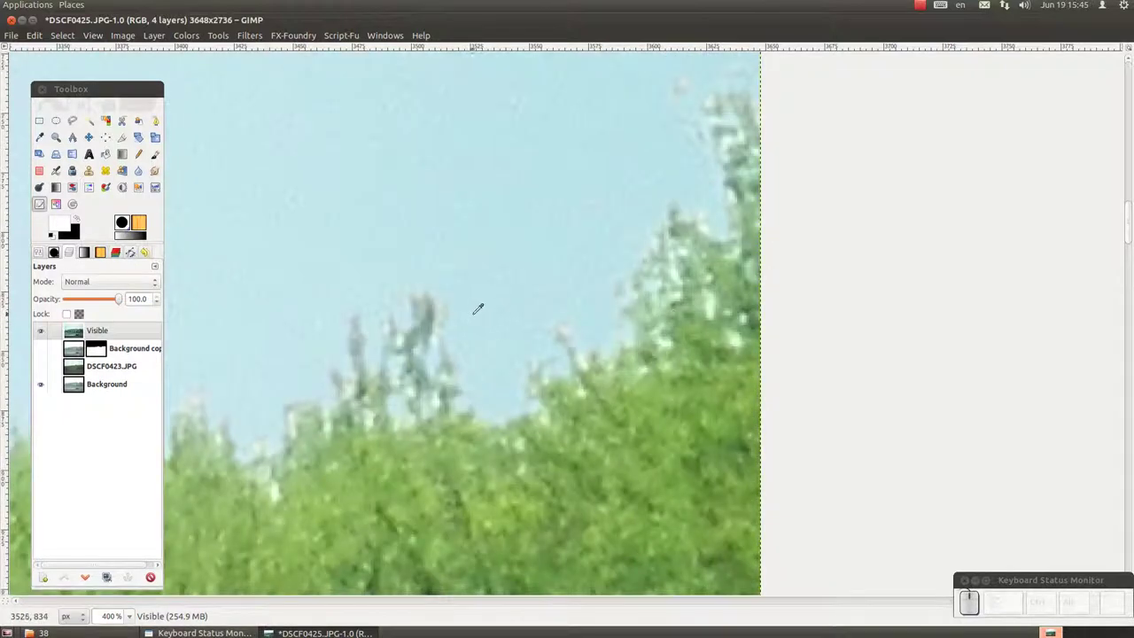
{"action": "scroll", "scroll_direction": "down", "scroll_amount": 3}
{"action": "scroll", "scroll_direction": "down", "scroll_amount": 3}
{"action": "scroll", "scroll_direction": "down", "scroll_amount": 3}
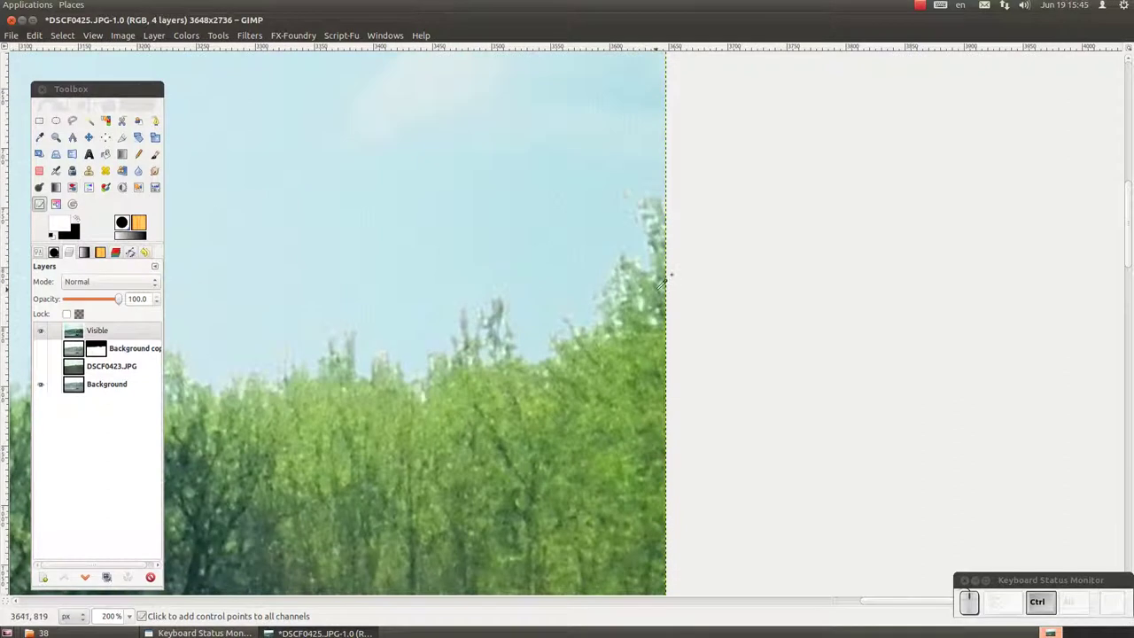
{"action": "scroll", "scroll_direction": "up", "scroll_amount": 3}
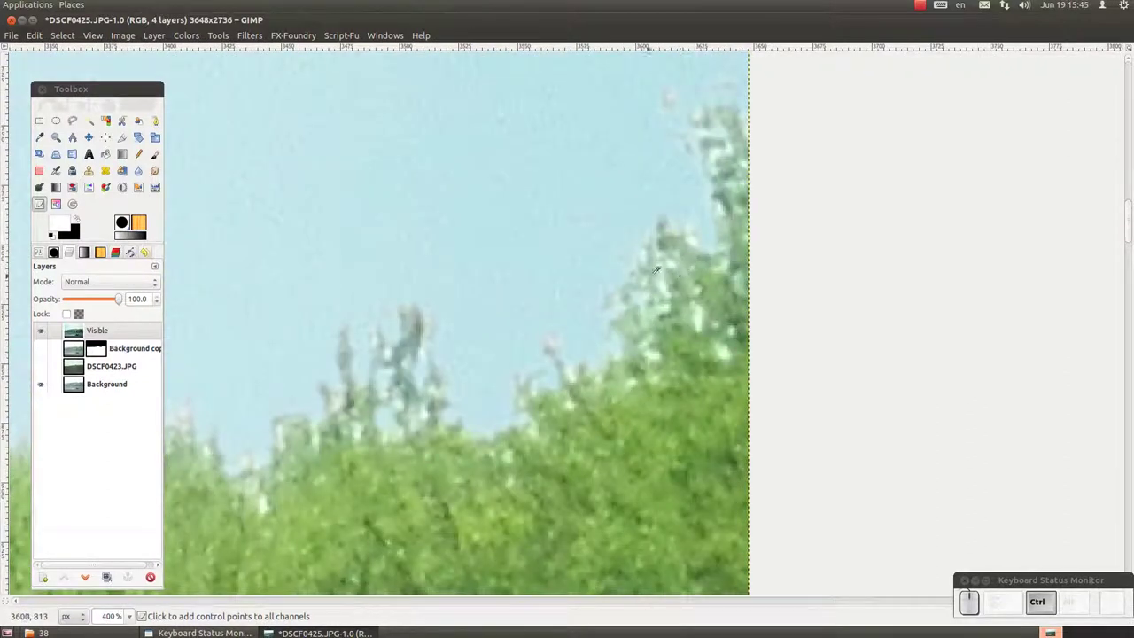
{"action": "scroll", "scroll_direction": "down", "scroll_amount": 3}
{"action": "scroll", "scroll_direction": "down", "scroll_amount": 3}
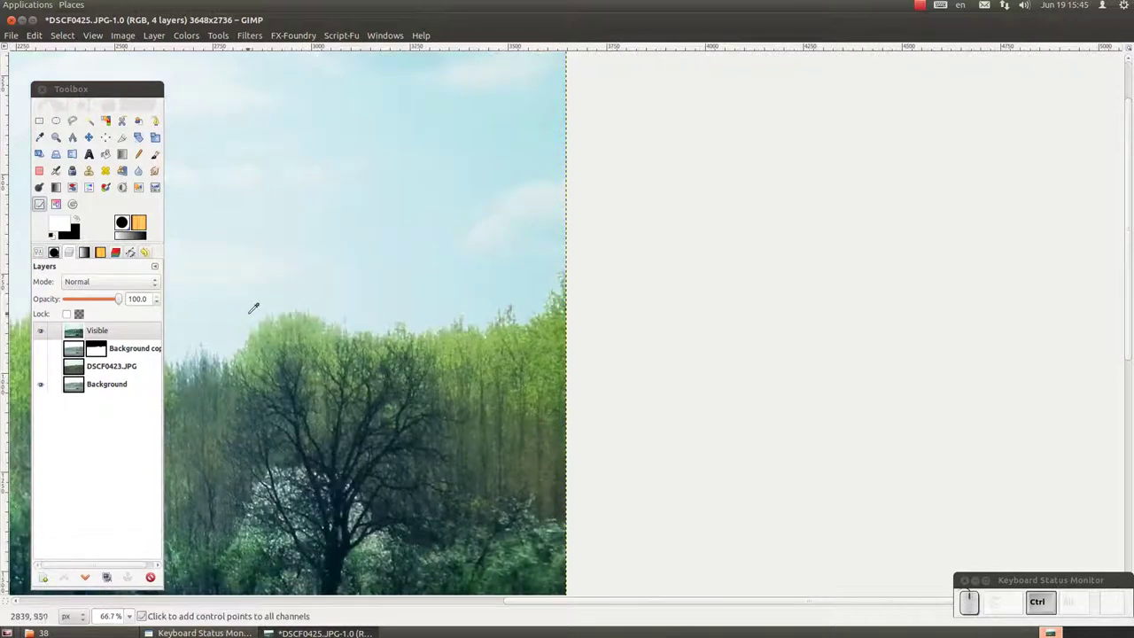
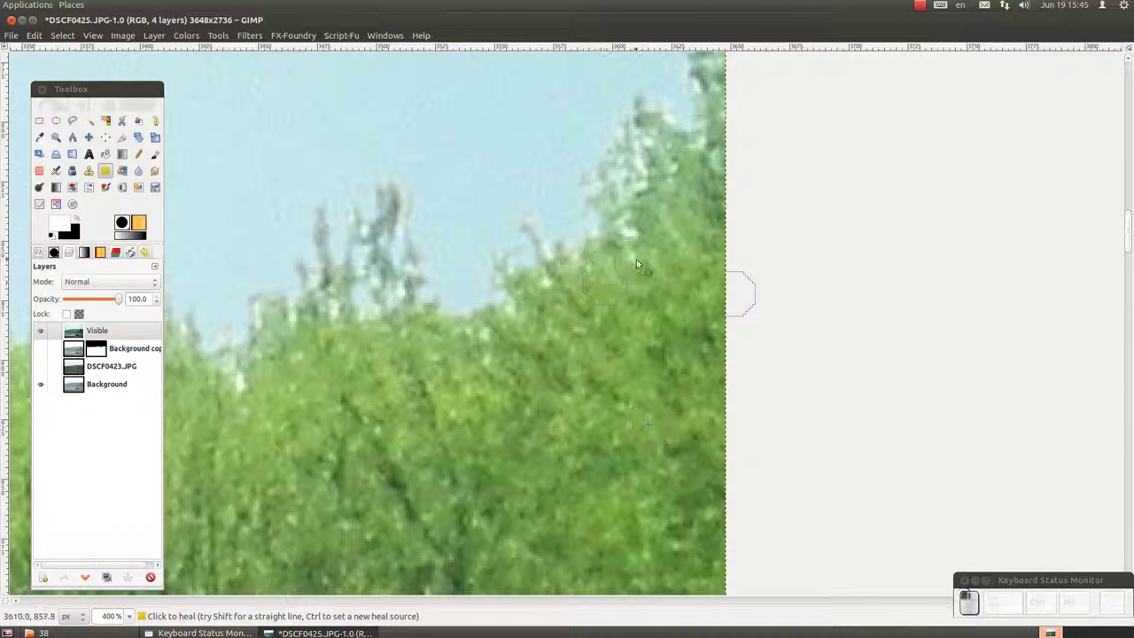
Step: Heal the pale spot along the right-edge tree tops, zoom back out and reactivate the Visible layer
{"action": "double_click", "coordinate": [637, 226]}
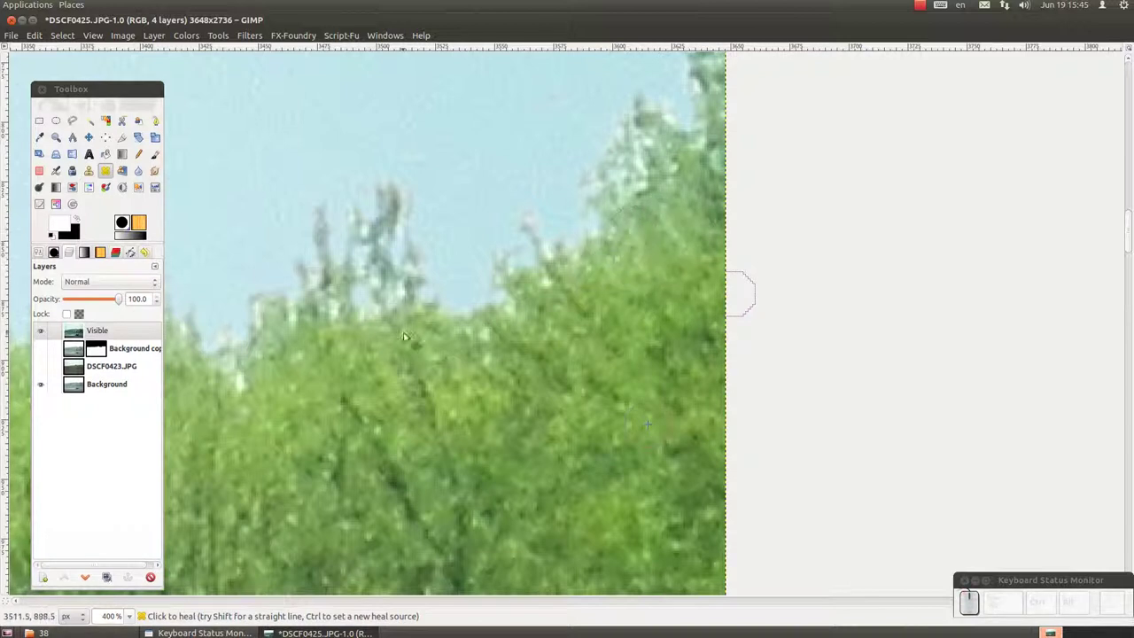
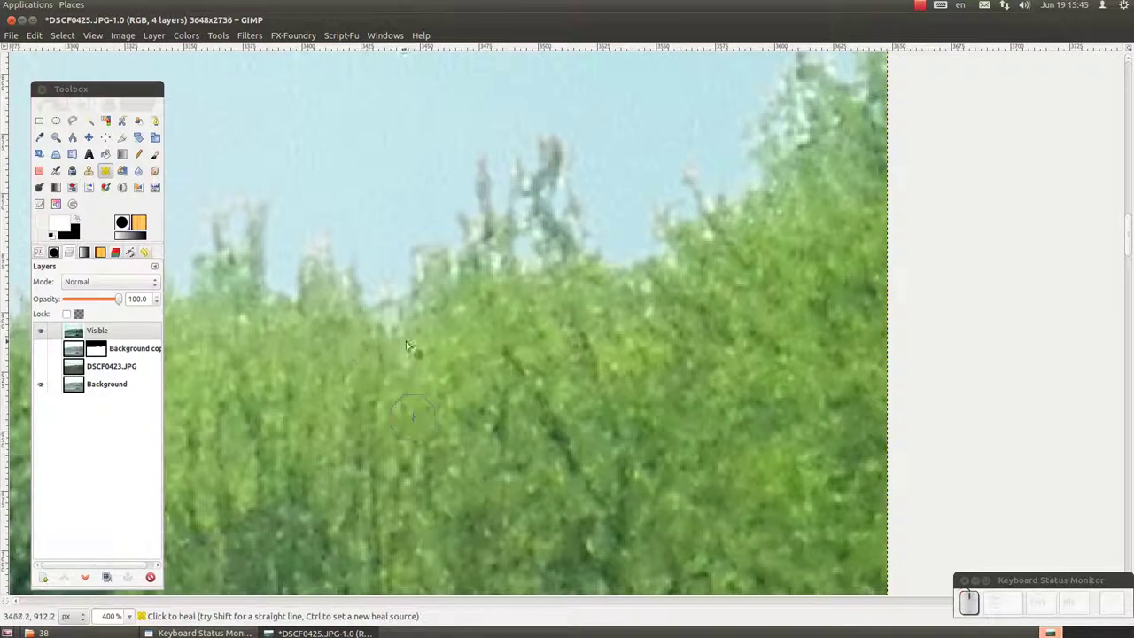
{"action": "scroll", "scroll_direction": "up", "scroll_amount": 3}
{"action": "scroll", "scroll_direction": "down", "scroll_amount": 3}
{"action": "scroll", "scroll_direction": "down", "scroll_amount": 3}
{"action": "scroll", "scroll_direction": "down", "scroll_amount": 3}
{"action": "scroll", "scroll_direction": "up", "scroll_amount": 3}
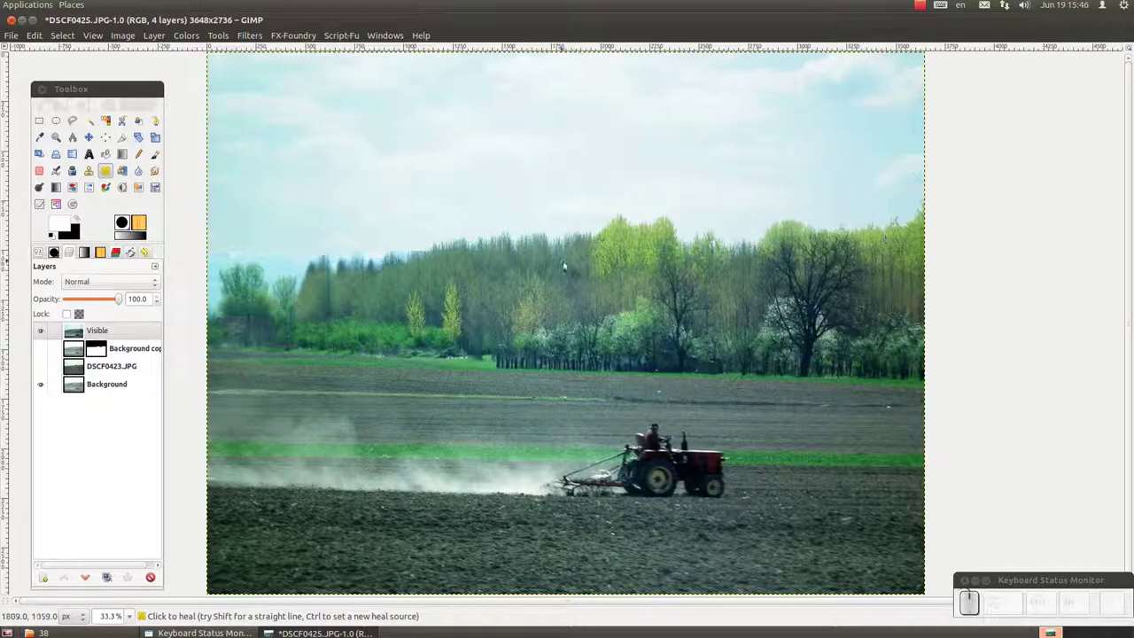
{"action": "scroll", "scroll_direction": "up", "scroll_amount": 3}
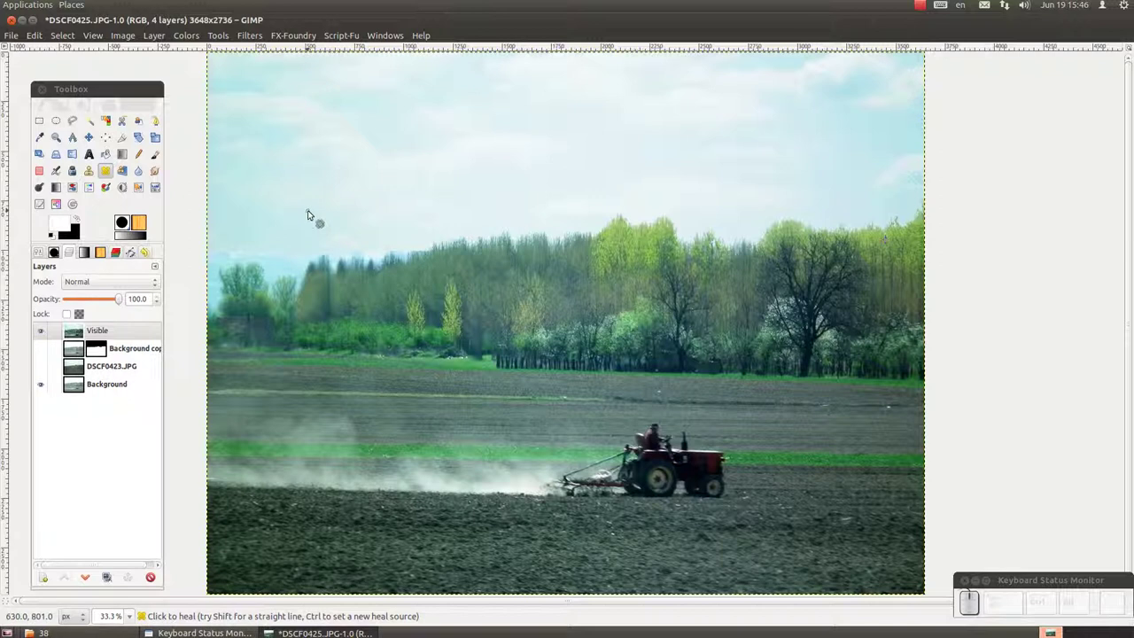
{"action": "left_click", "coordinate": [46, 328]}
{"action": "left_click", "coordinate": [46, 328]}
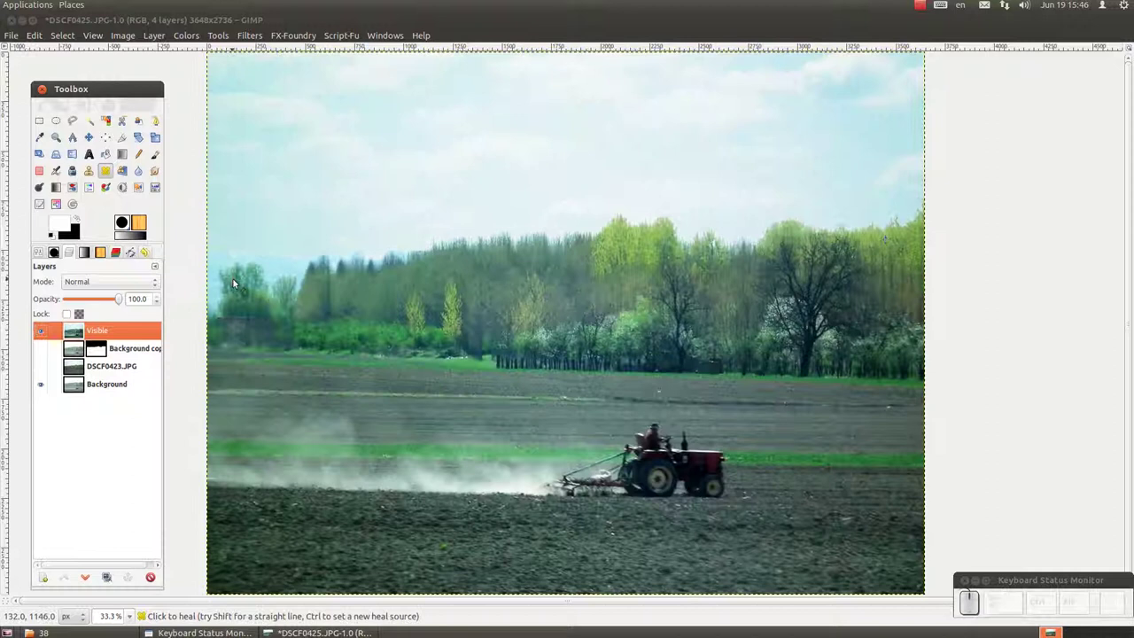